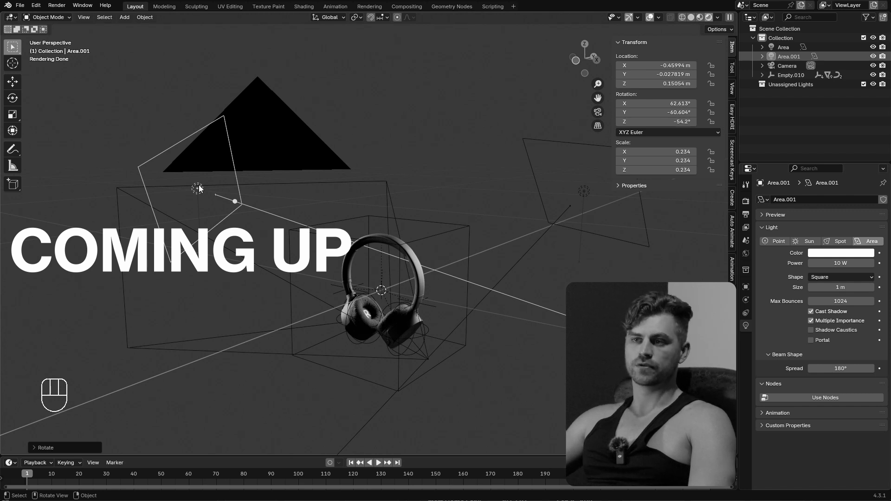
- Delete the Area and Area.001 lights and return the viewport to Solid shading
key("shift+d")
key("r")
left_click(317, 274)
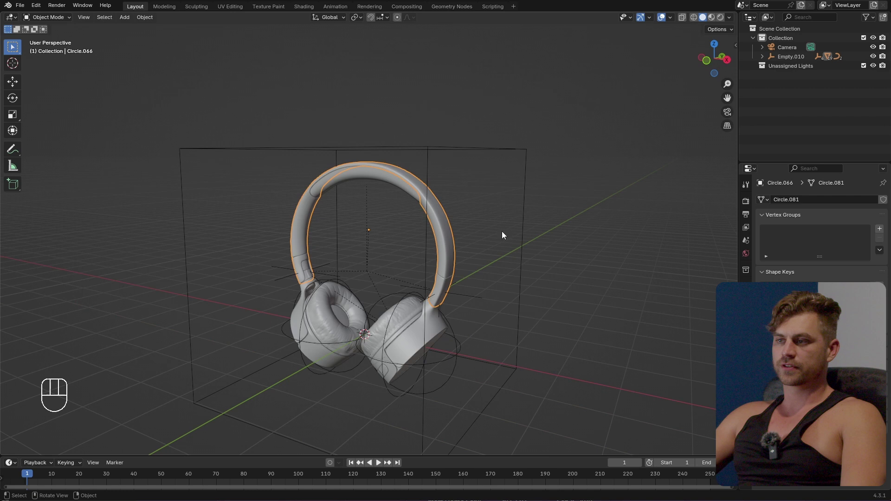
key("n")
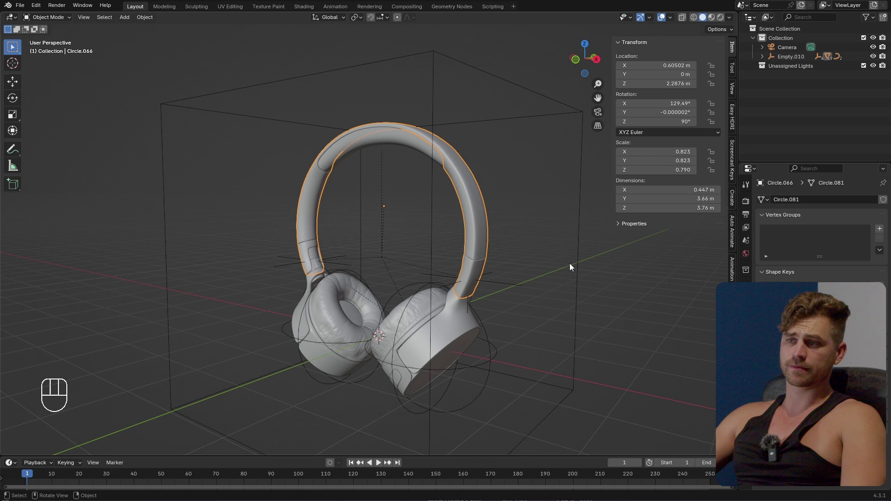
middle_click(544, 270)
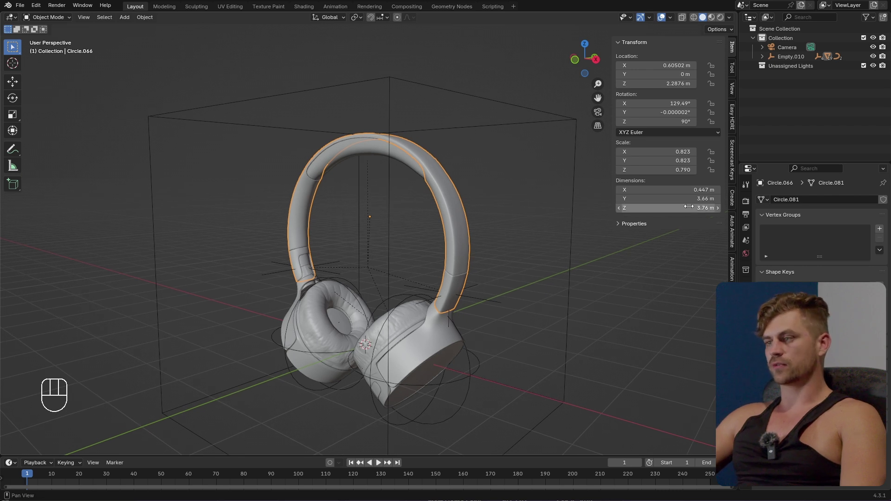
key("shift+a")
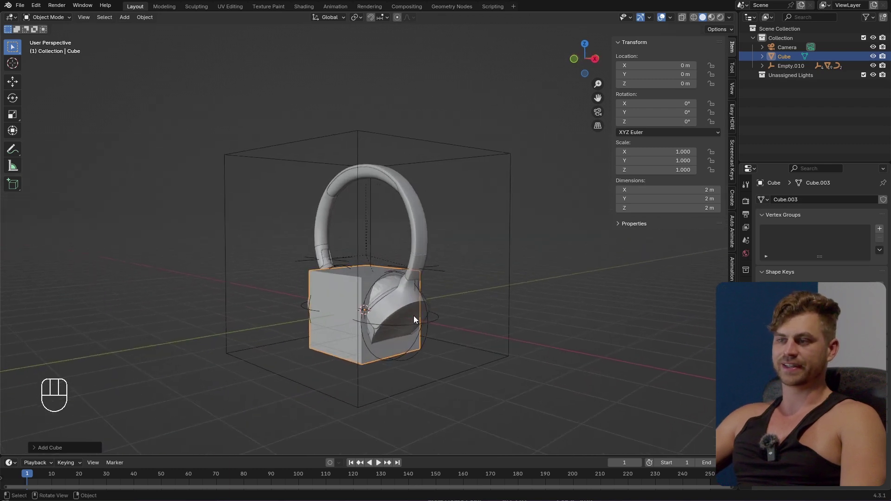
key("x")
left_click(475, 126)
key("g")
right_click(449, 167)
key("n")
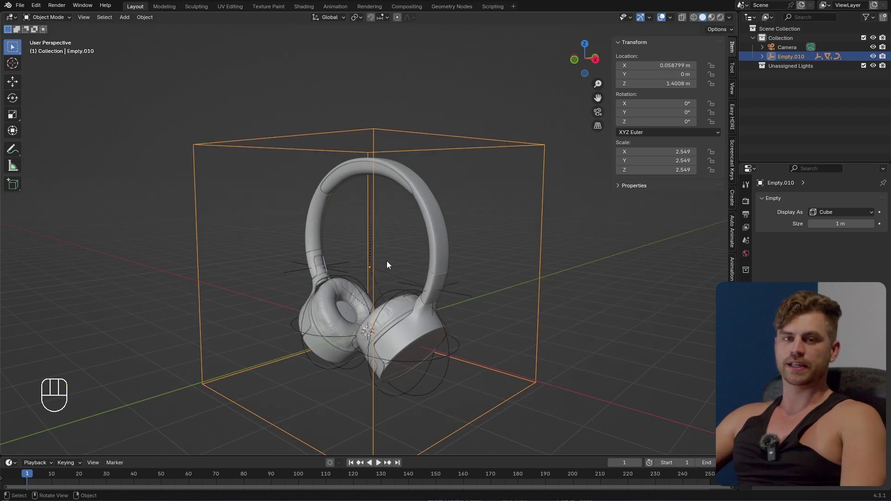
middle_click(411, 288)
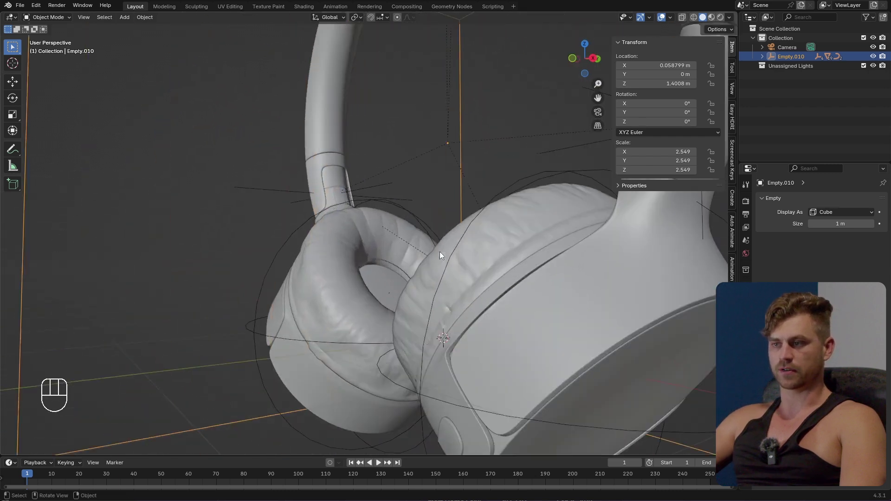
- Through the scene camera, enable depth of field focused on Circle.001 with F-Stop 0.1
key("ctrl+alt+KP_0")
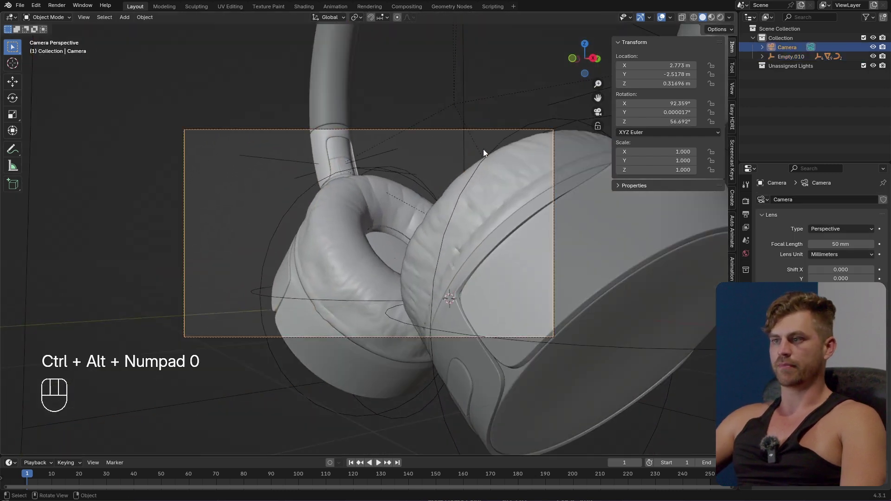
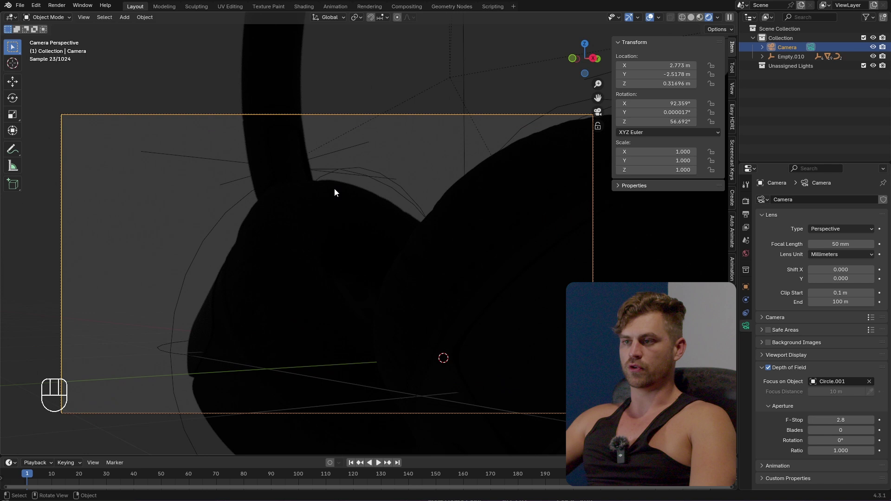
left_click(599, 99)
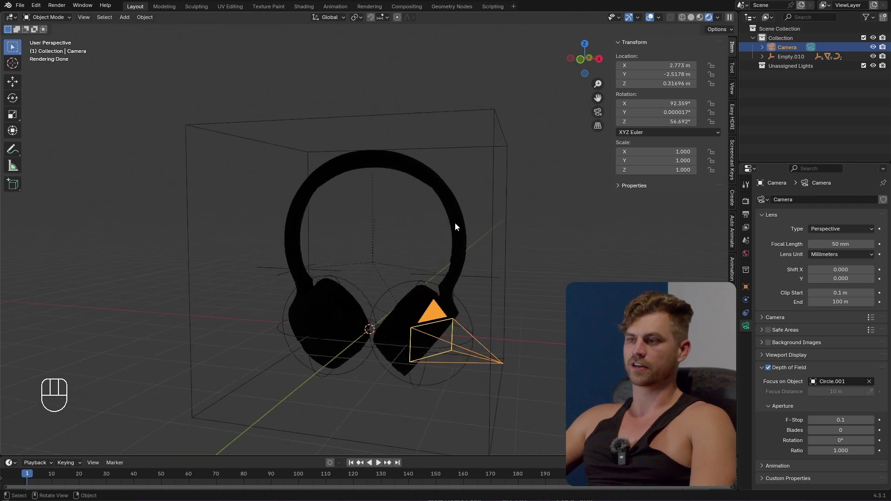
key("ctrl+z")
left_click(471, 119)
middle_click(495, 185)
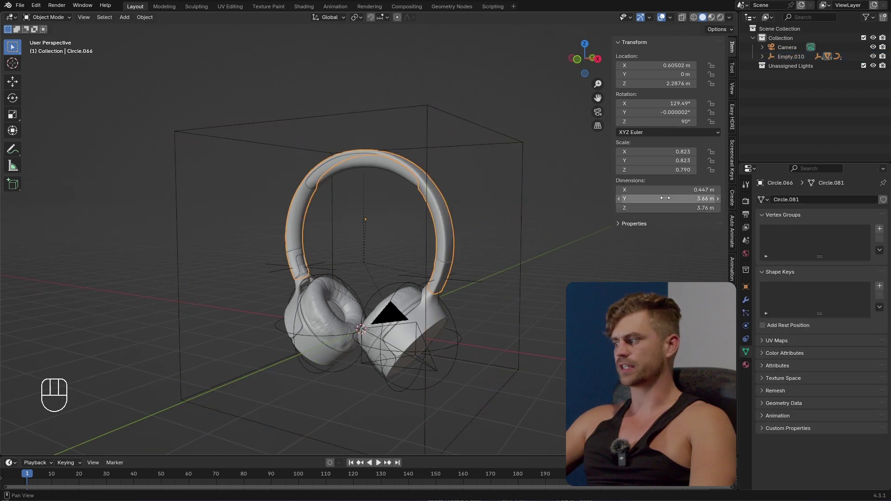
- Scale the Empty.010 headphone rig down to 0.1 and check the headband's size
left_click_drag(466, 121, 470, 195)
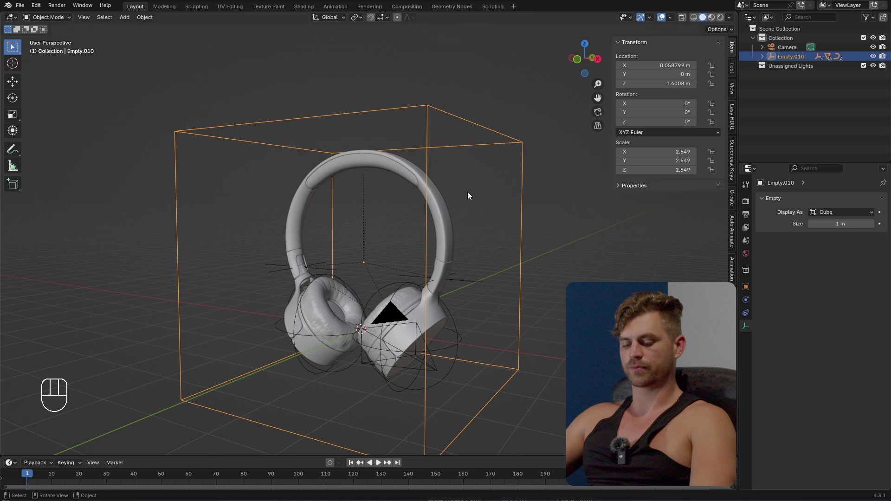
key("s")
key(".")
key("1")
key("Return")
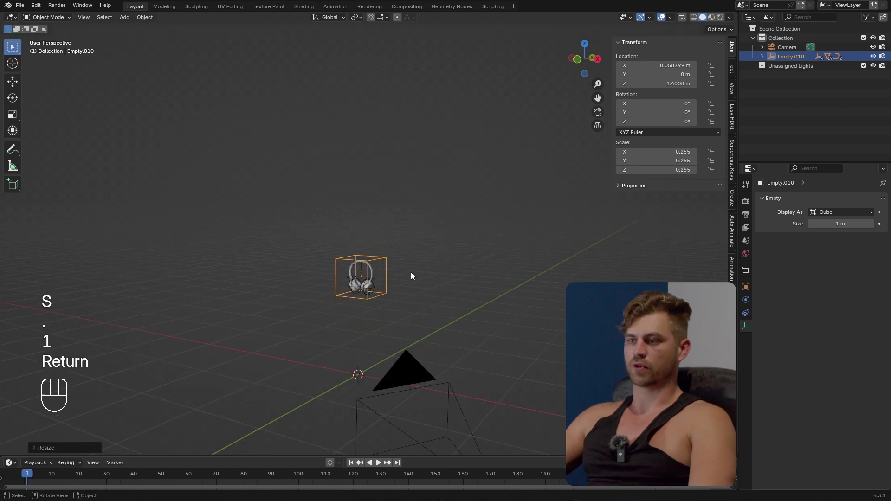
left_click(413, 185)
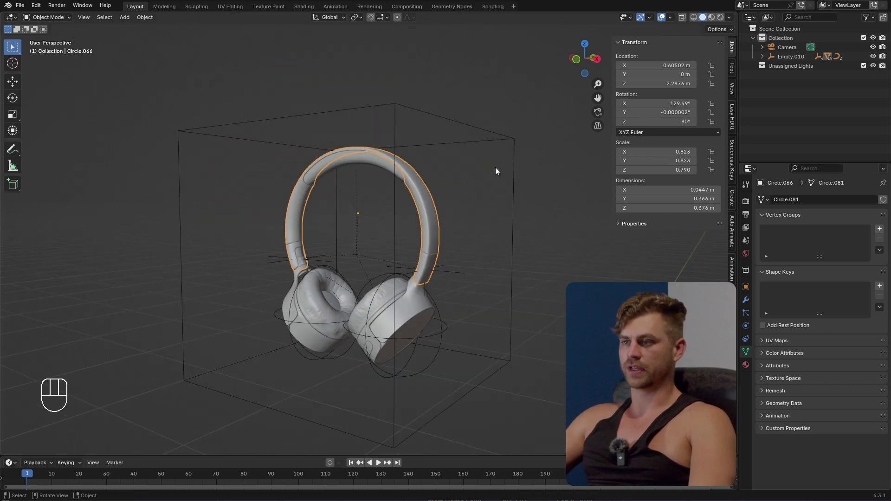
- Shrink the rig by 0.1 again and clear the empty's location to the world origin
left_click(501, 137)
key("s")
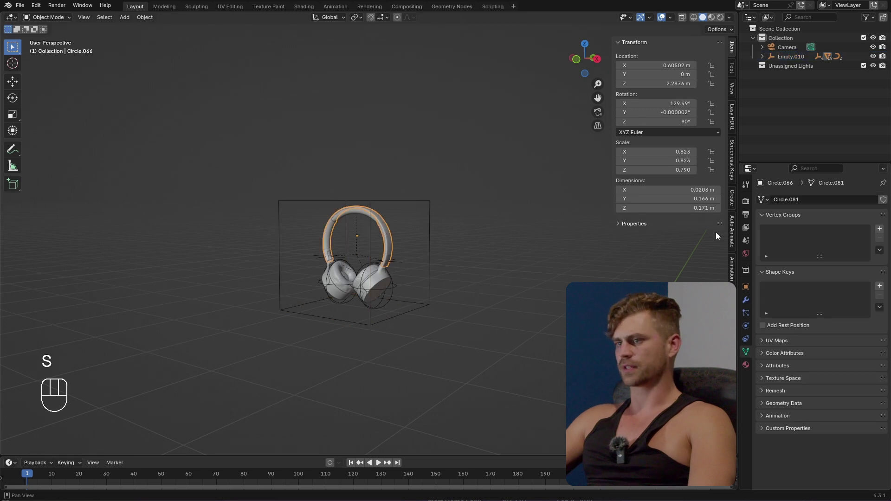
left_click(467, 253)
left_click(373, 221)
key("s")
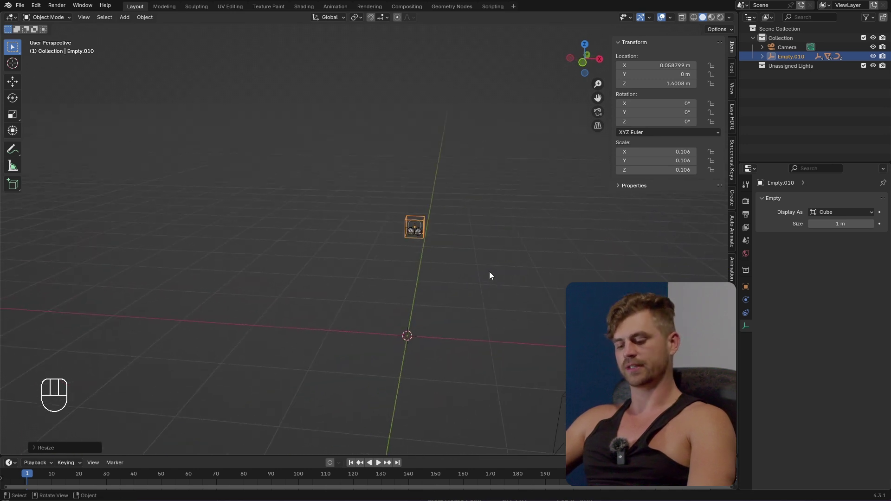
key("shift+s")
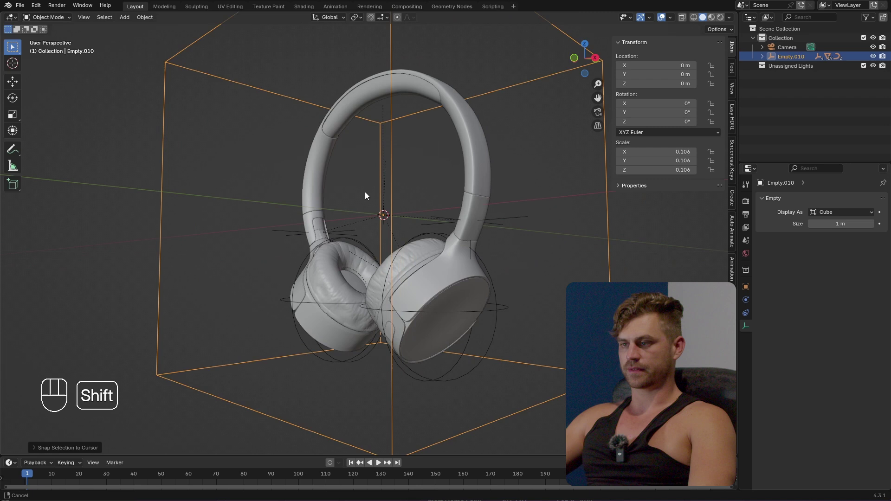
- Align the camera to the current view near the headphones and set its F-Stop back to 2.8
key("ctrl+alt+KP_0")
left_click(412, 155)
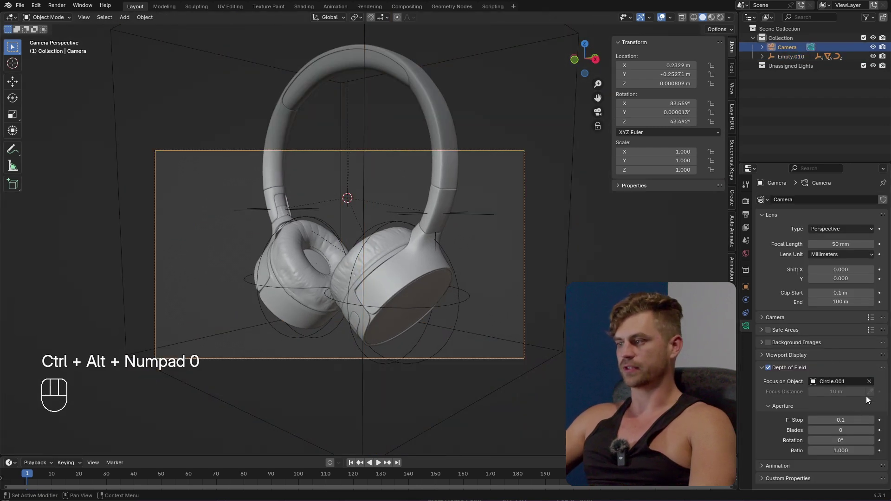
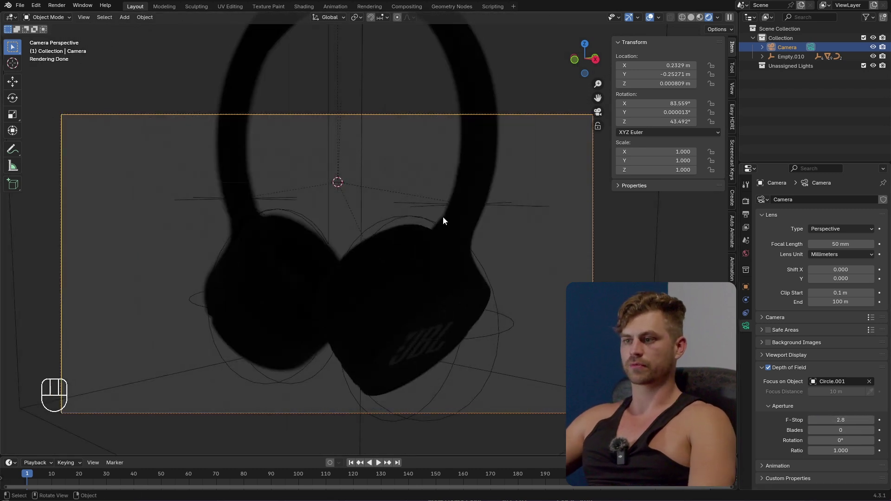
- Add an area light, set the camera F-Stop to 21 and save the lighting file
key("g")
key("ctrl+z")
key("shift+a")
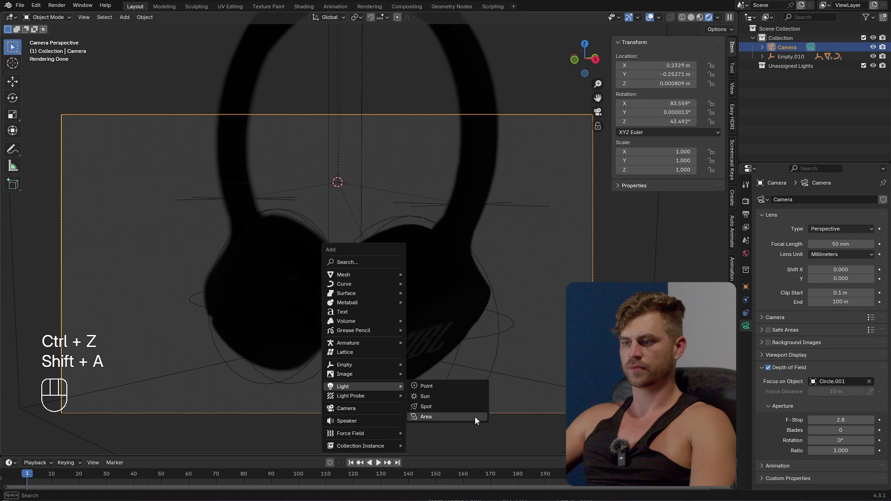
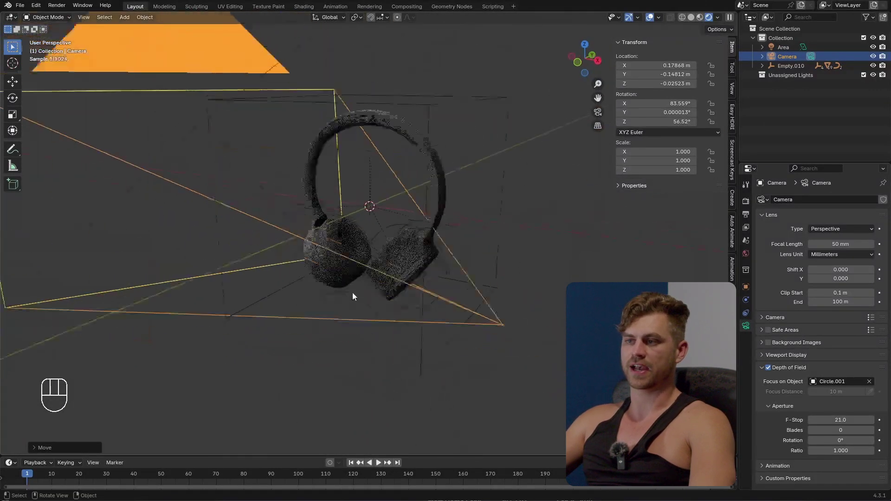
key("ctrl+s")
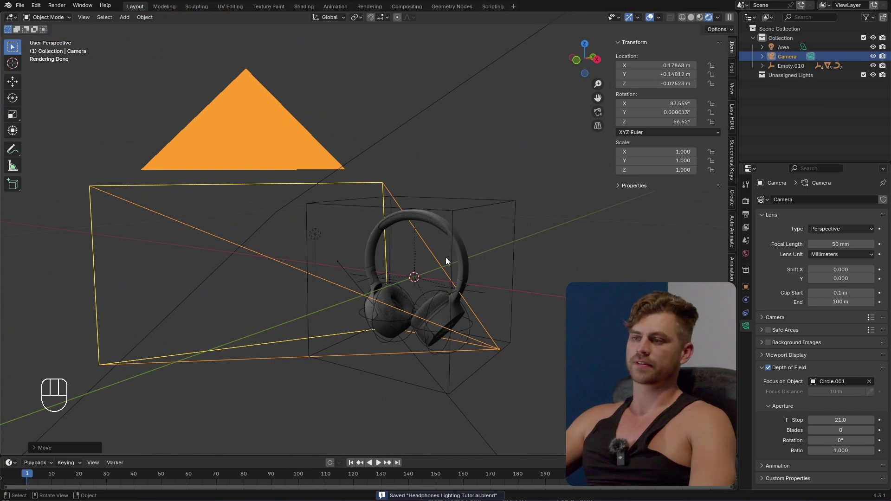
- Set the area light's power to 10 W and scale it down to about 0.234
key("a")
left_click_drag(482, 301, 444, 255)
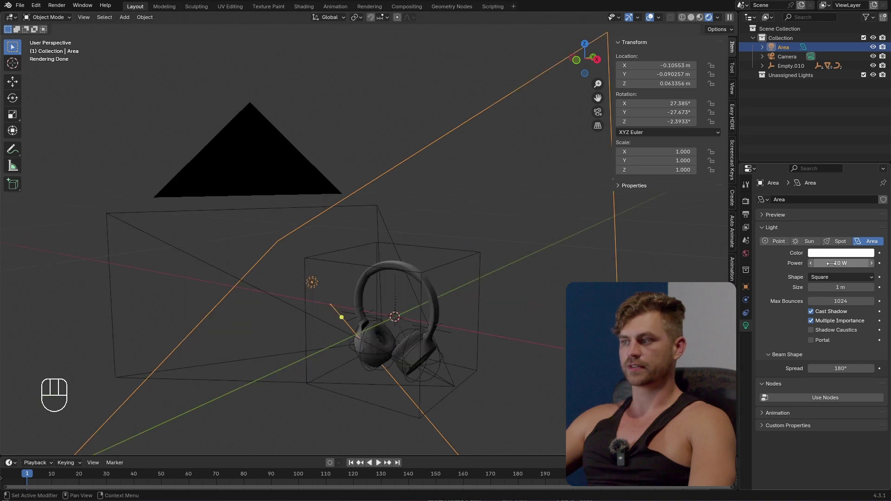
key("g")
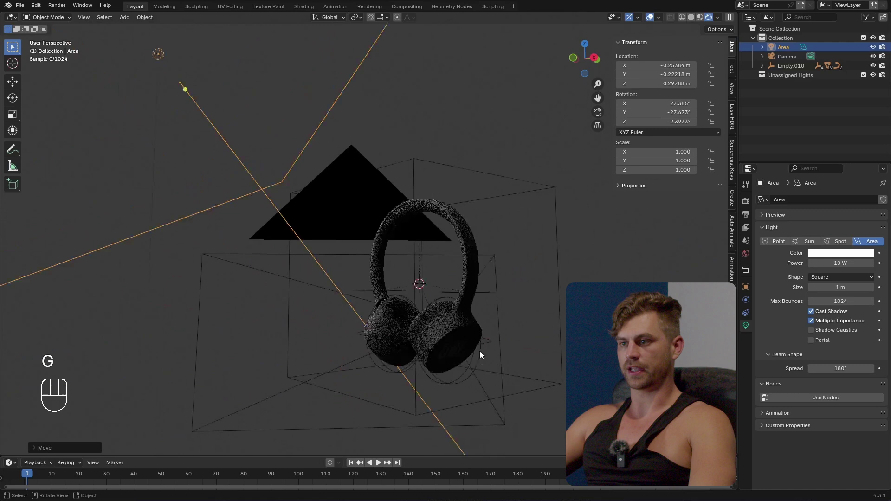
key("s")
key("g")
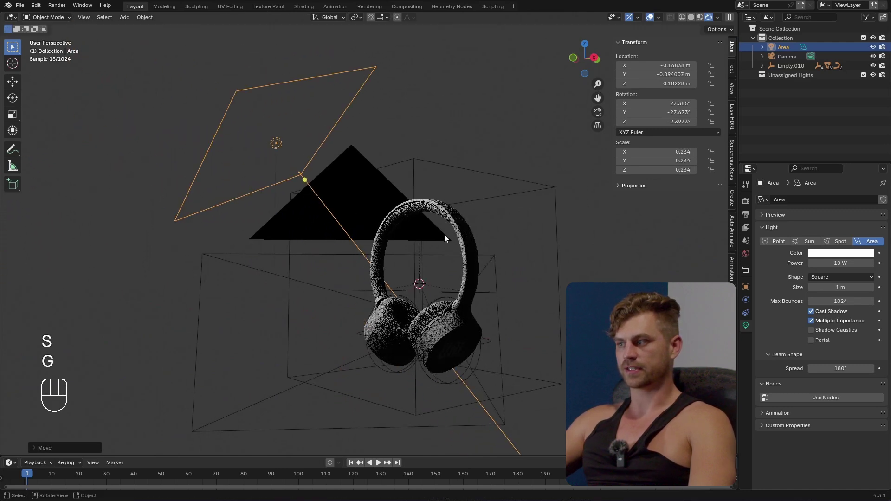
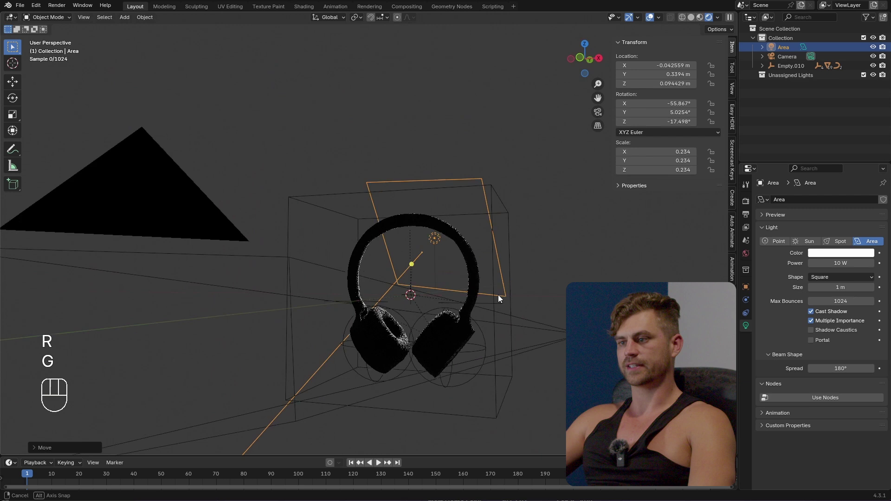
- Move the area light beside the headphones and duplicate it for a second light
key("g")
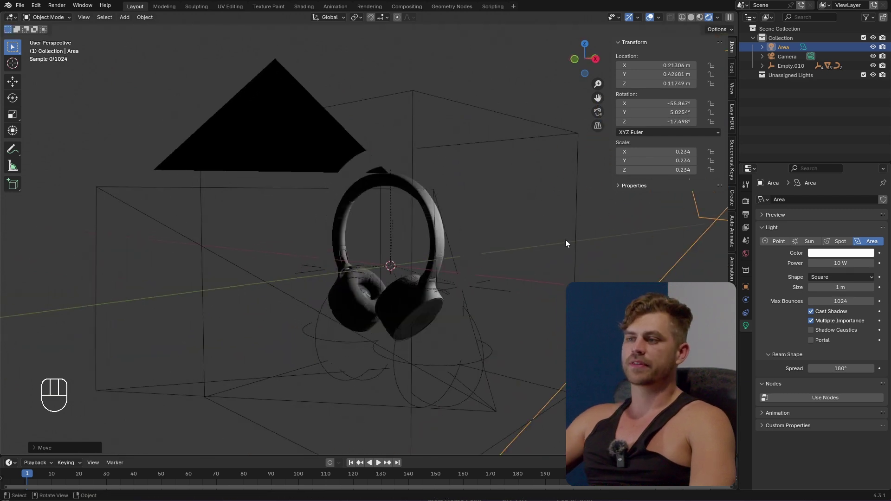
key("g")
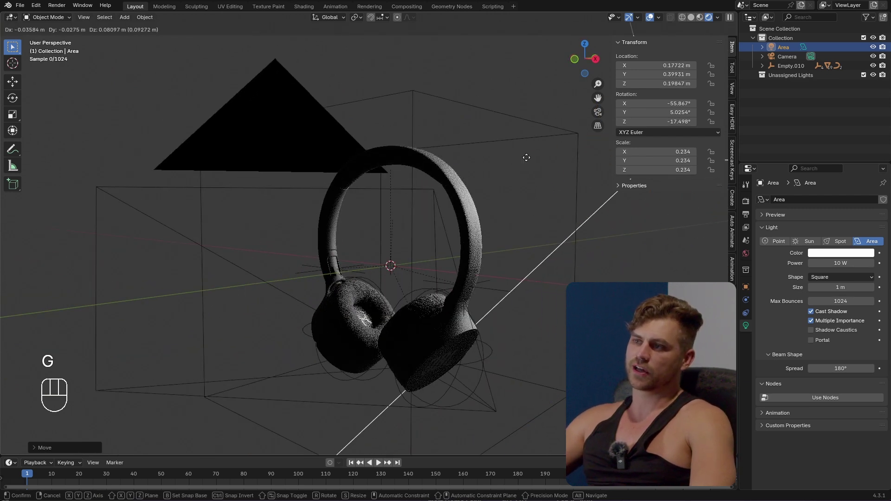
middle_click(497, 234)
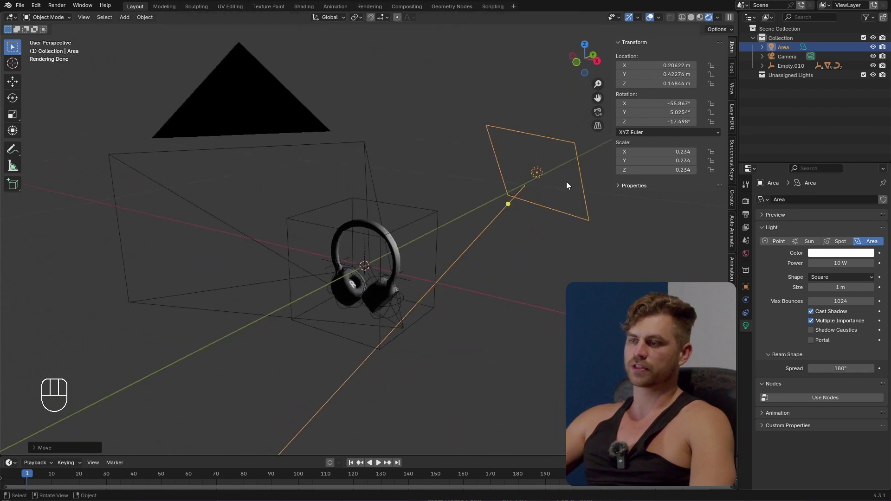
key("shift+d")
- Rotate the copied light toward the headphones and spawn a third copy
key("r")
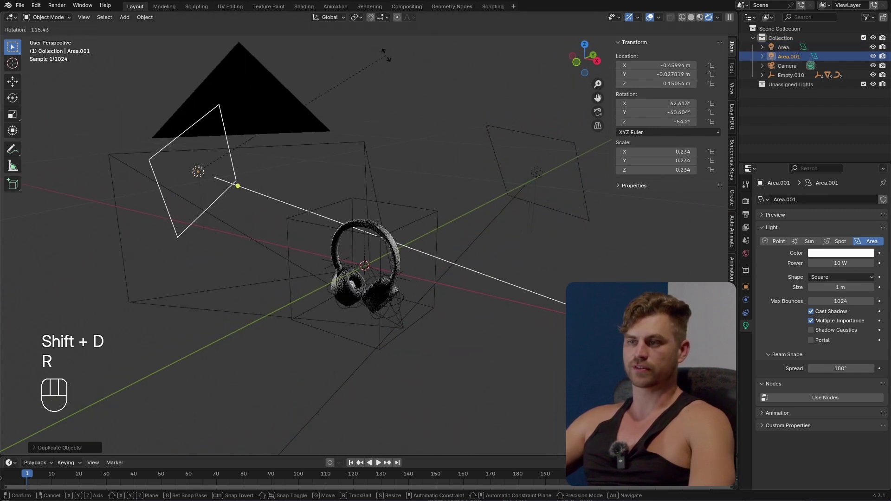
left_click(448, 253)
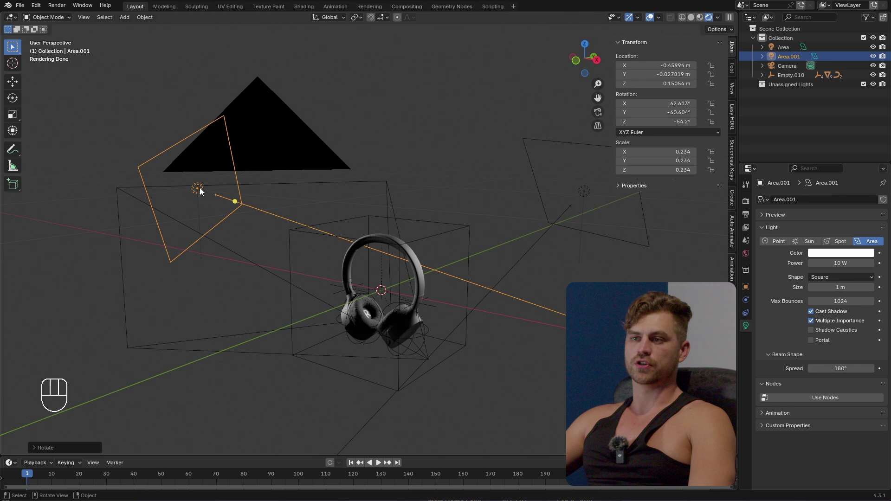
key("shift+d")
key("r")
- Delete the extra third light and bring up the World lighting settings
left_click_drag(318, 273, 364, 264)
key("x")
left_click_drag(441, 332, 441, 326)
left_click(439, 312)
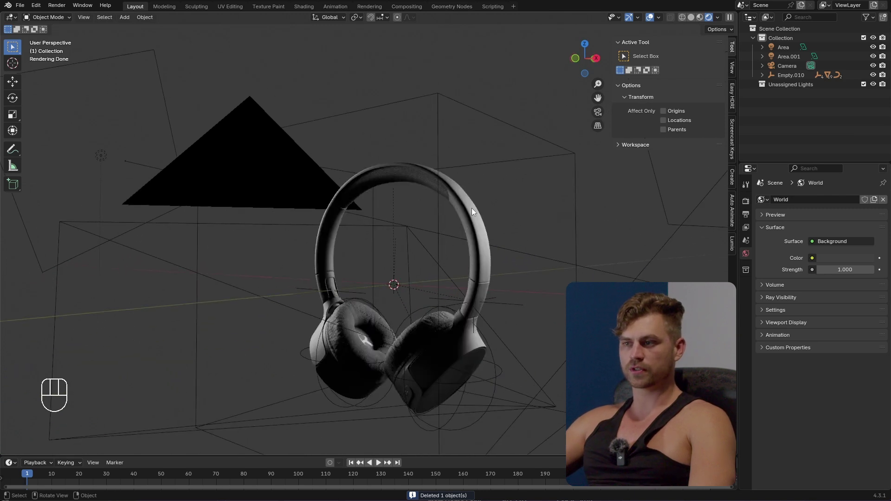
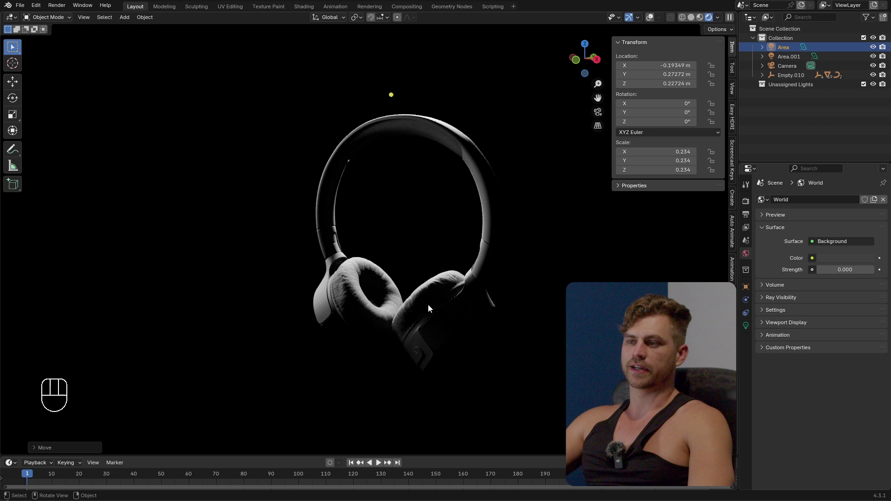
- Hide Area and move Area.001 behind the headphone so only a thin rim of light shows
middle_click(435, 301)
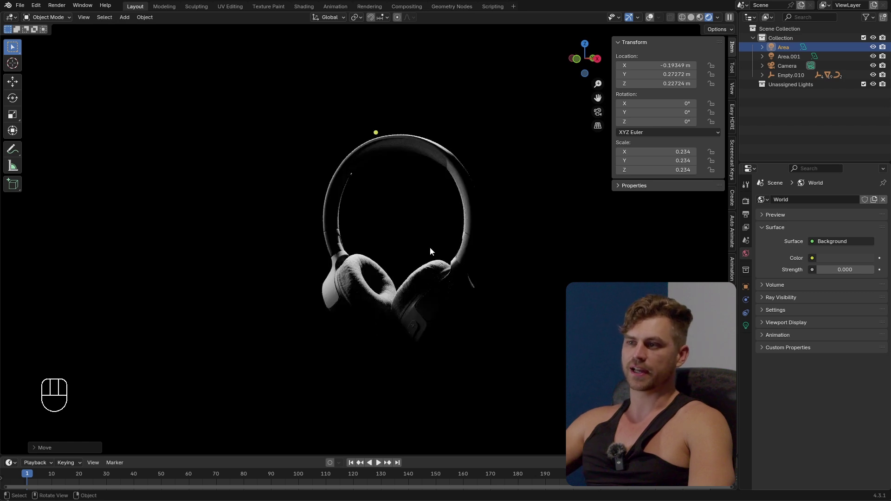
key("g")
right_click(495, 277)
left_click(878, 46)
key("g")
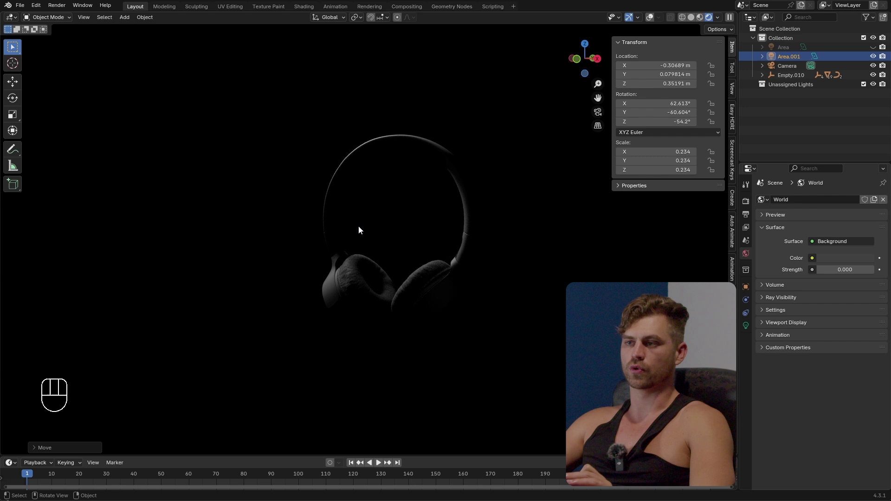
key("n")
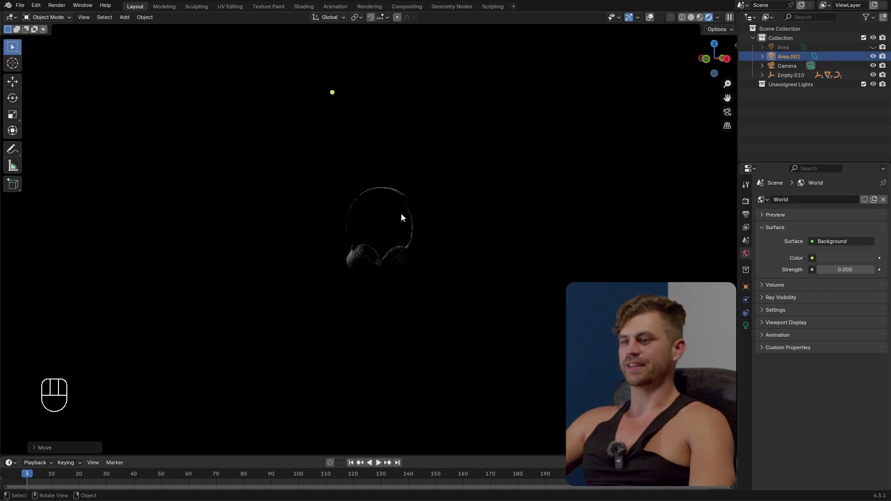
- Move the area light along one axis into place beside the headphone
middle_click(455, 197)
middle_click(456, 253)
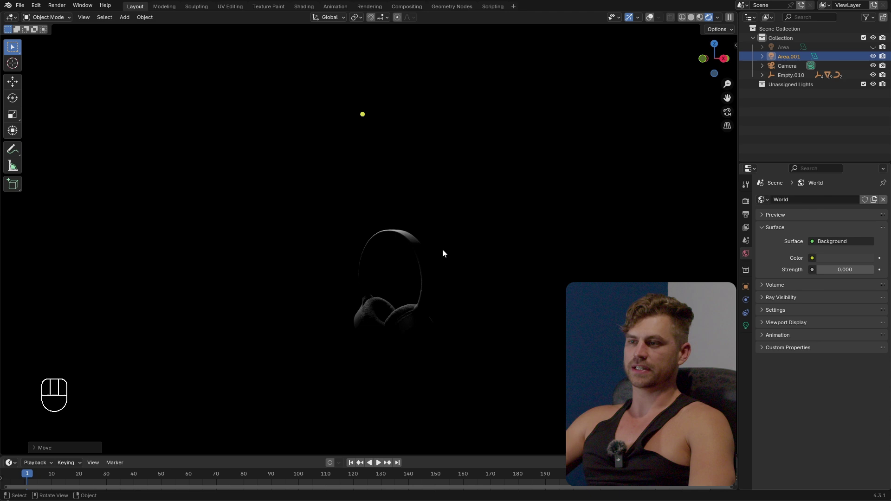
key("g")
left_click_drag(489, 316, 531, 296)
key("r")
key("g")
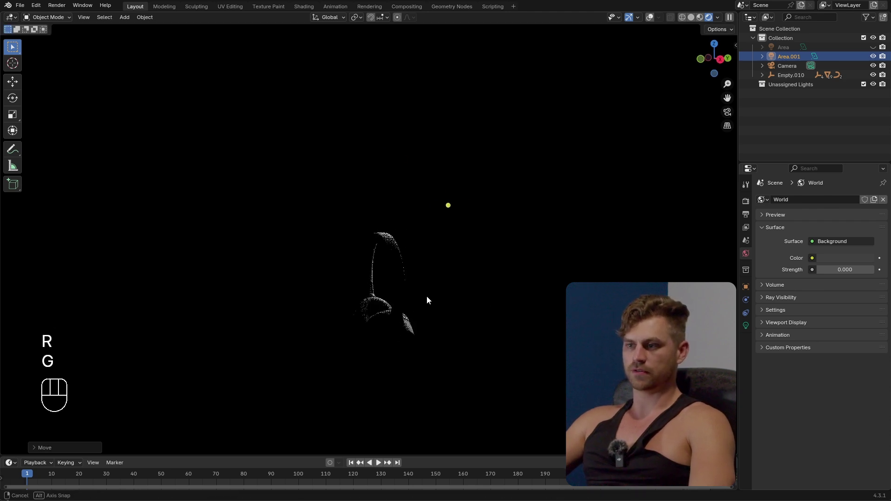
left_click_drag(439, 303, 438, 286)
middle_click(439, 269)
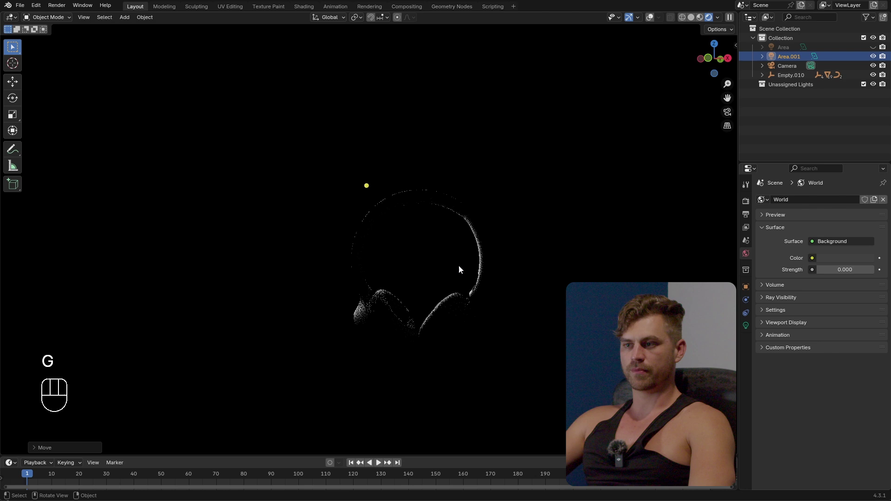
- Duplicate the area light around the headphone and dim one copy to about 1.37 W
key("shift+d")
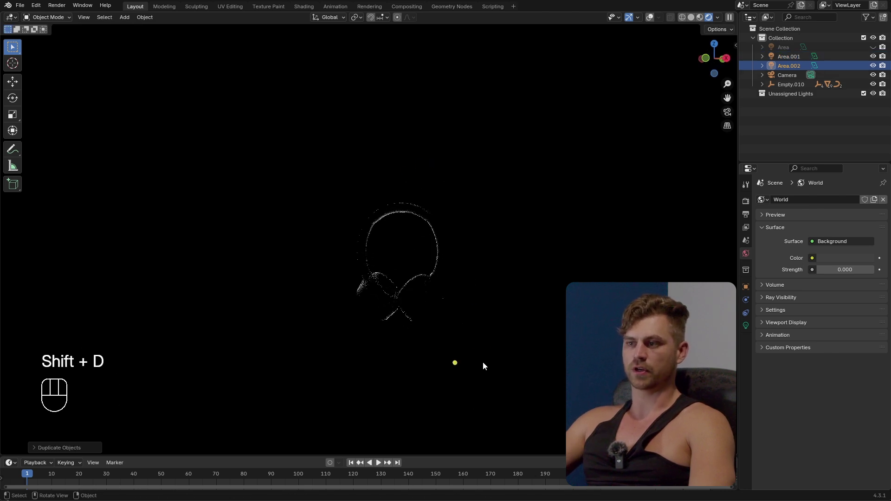
key("g")
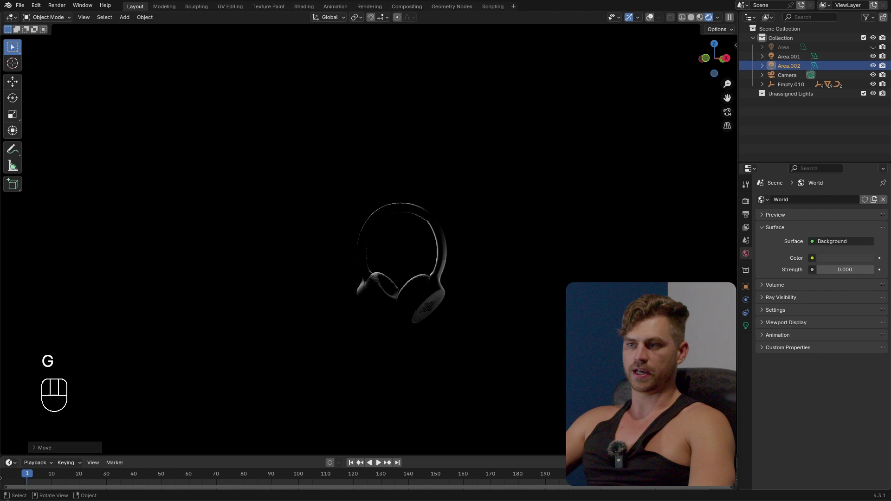
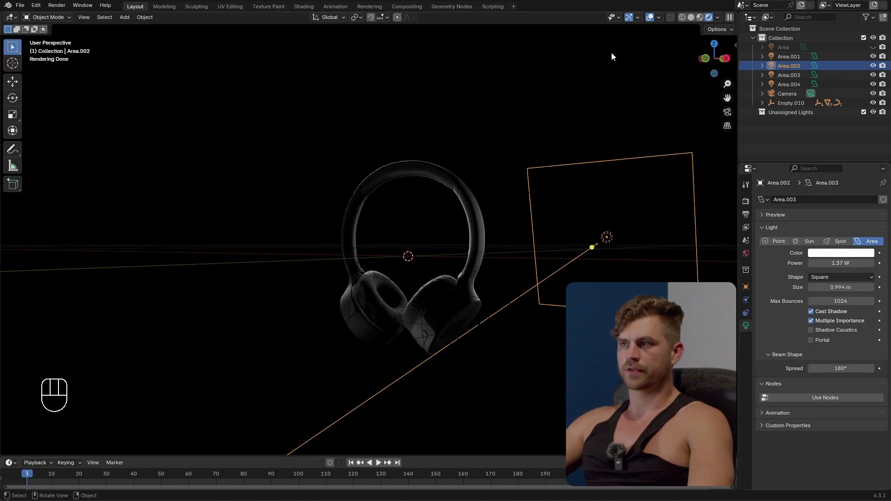
left_click(653, 20)
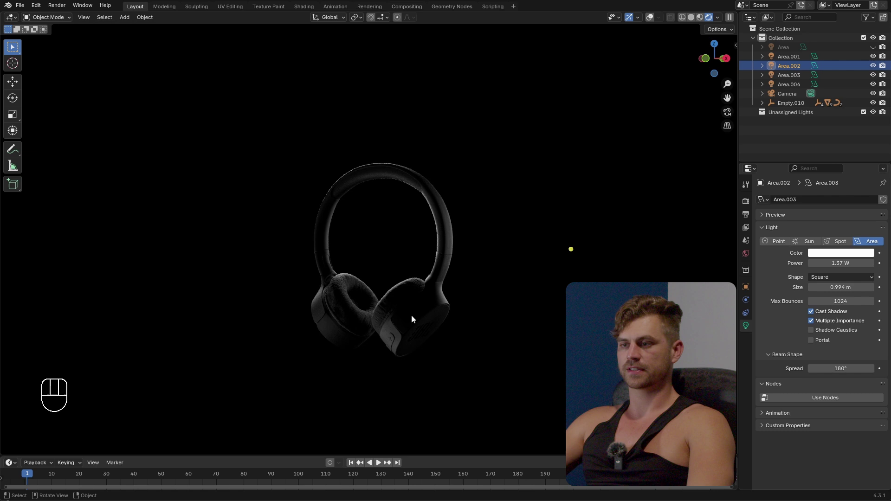
middle_click(422, 315)
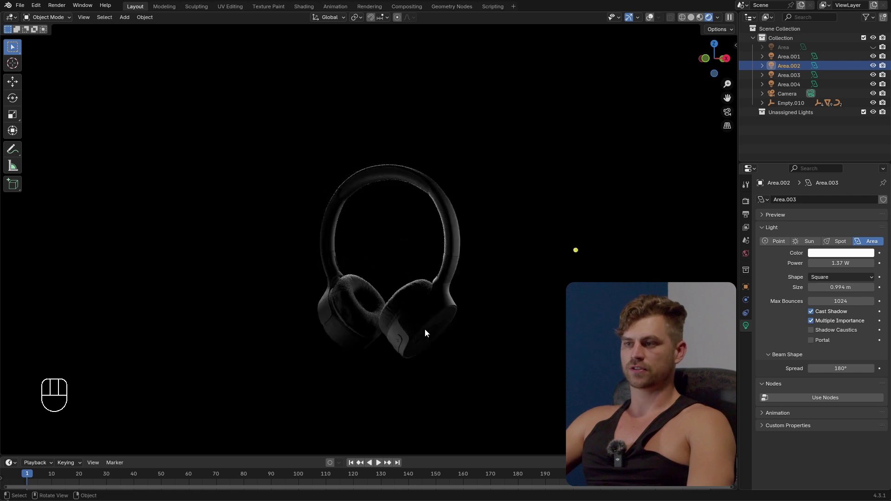
left_click_drag(475, 303, 469, 310)
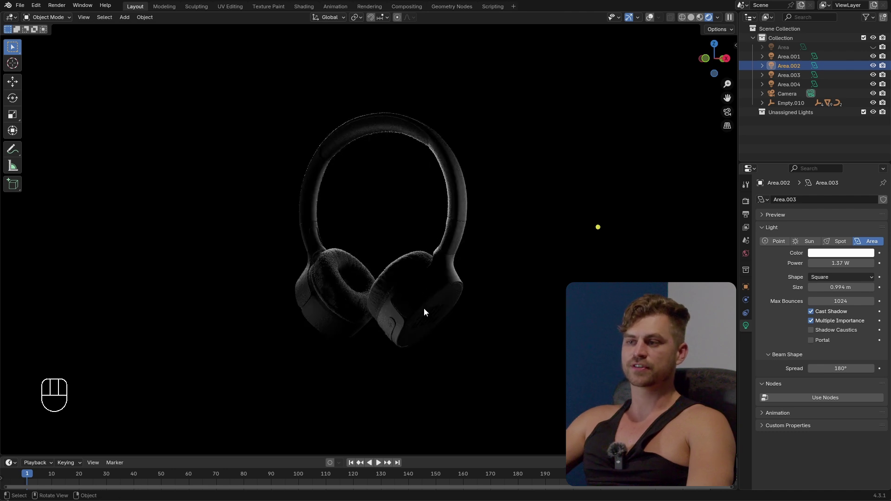
- Add a new area light, rotate and scale it into place aimed at the headphone
right_click(426, 291)
key("shift+a")
left_click(653, 21)
key("r")
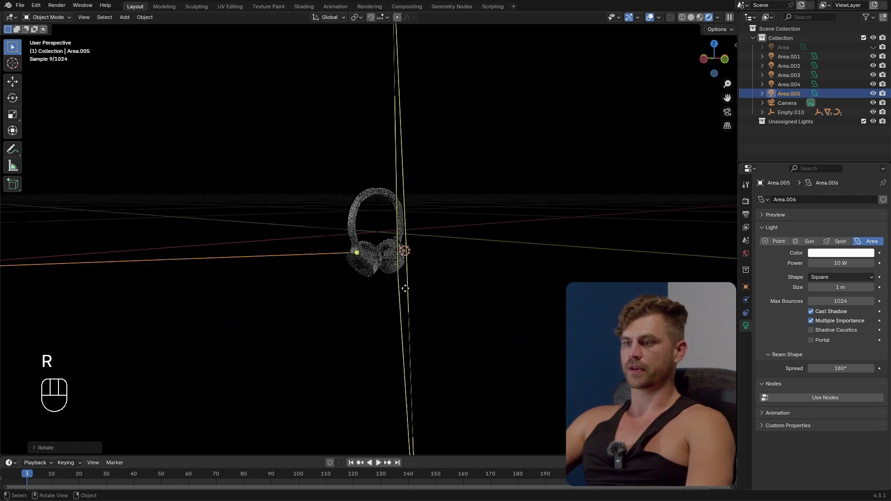
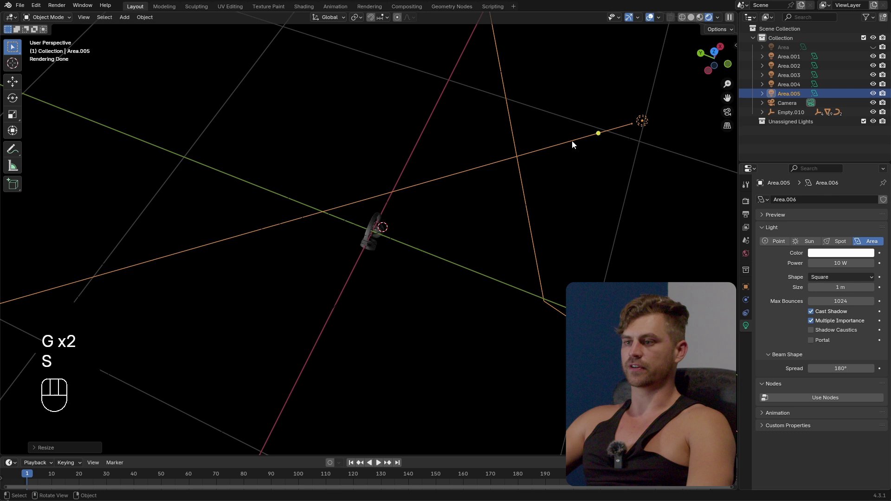
middle_click(557, 179)
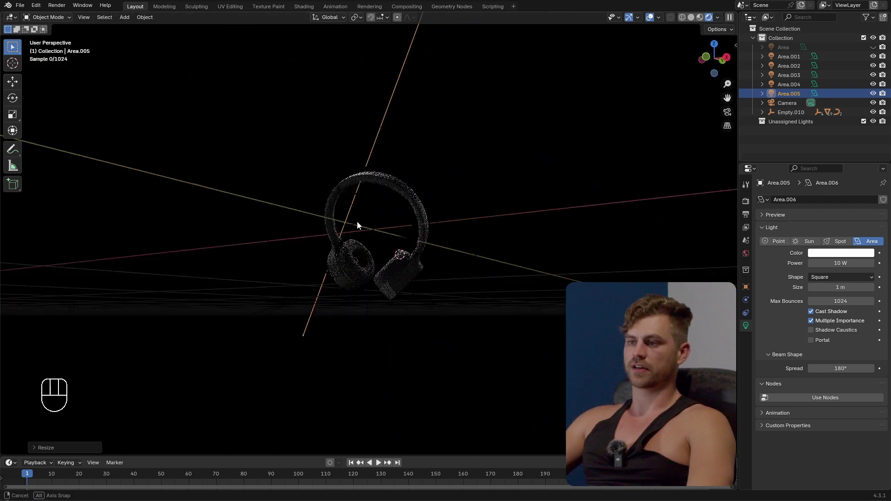
key("s")
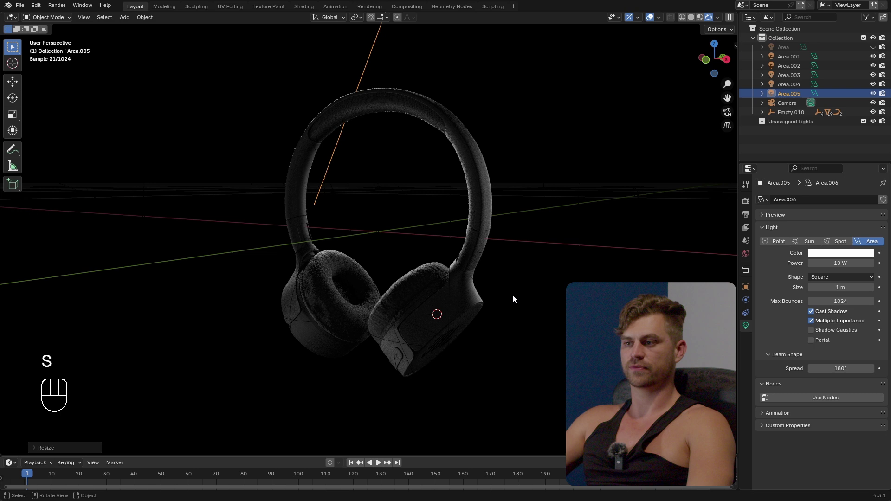
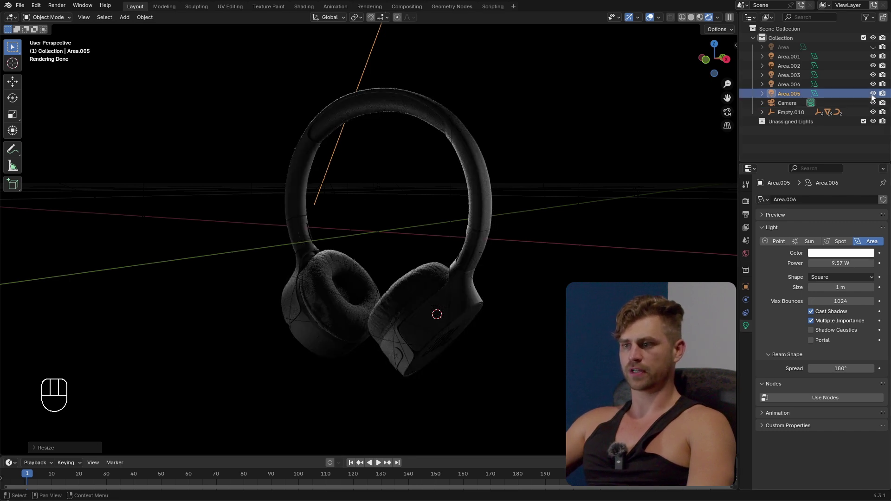
- Raise the new area light's power to about 12.53 W
left_click(875, 99)
left_click(875, 99)
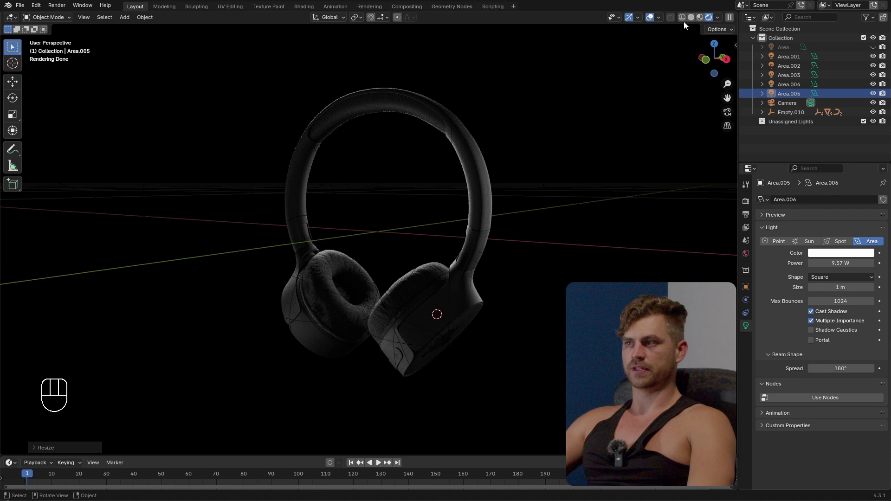
left_click(655, 18)
left_click(875, 96)
left_click(876, 97)
left_click(874, 95)
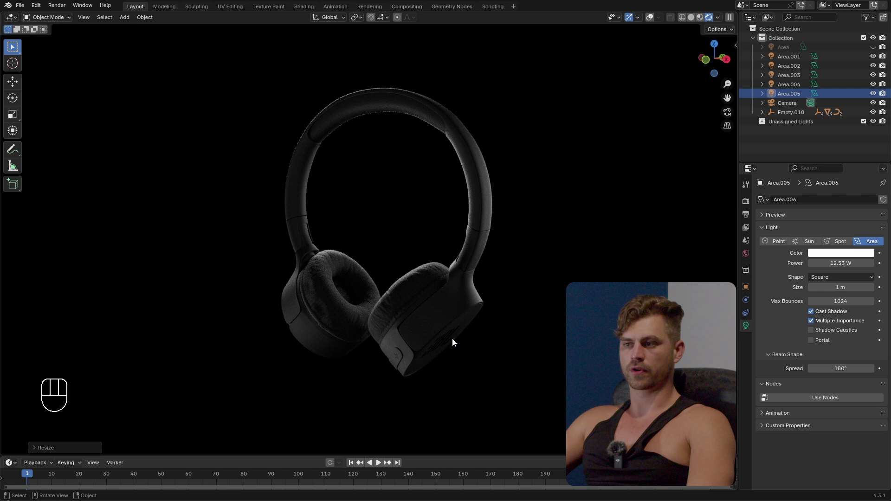
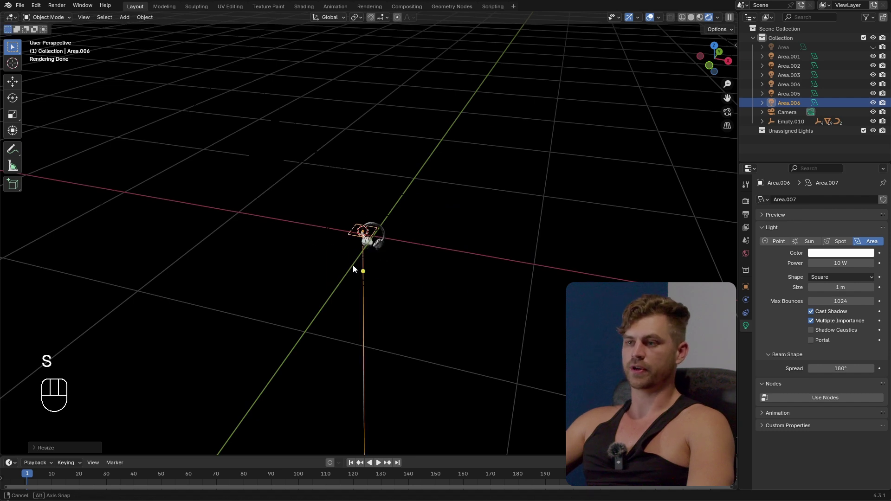
- Lift the newest 10 W area light straight up above the headphone
key("x")
key("r")
key("z")
left_click_drag(555, 229, 551, 346)
key("g")
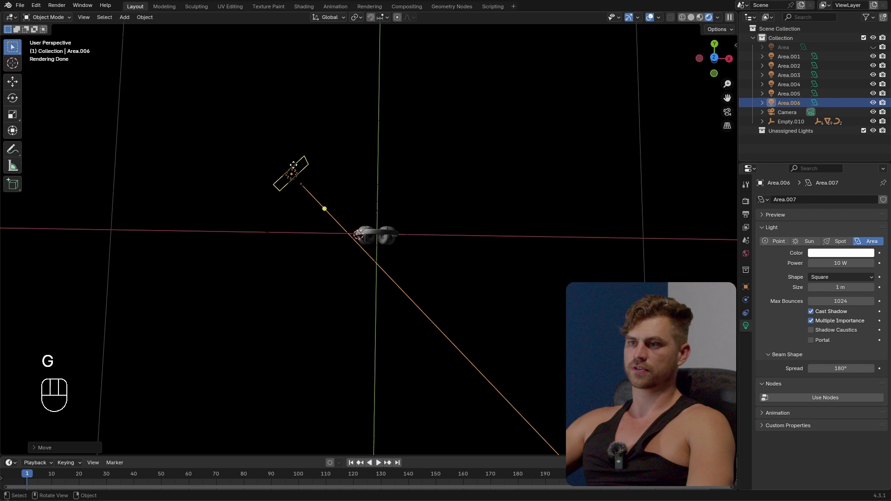
- Tilt the light from top view and settle it hanging over the headband
key("g")
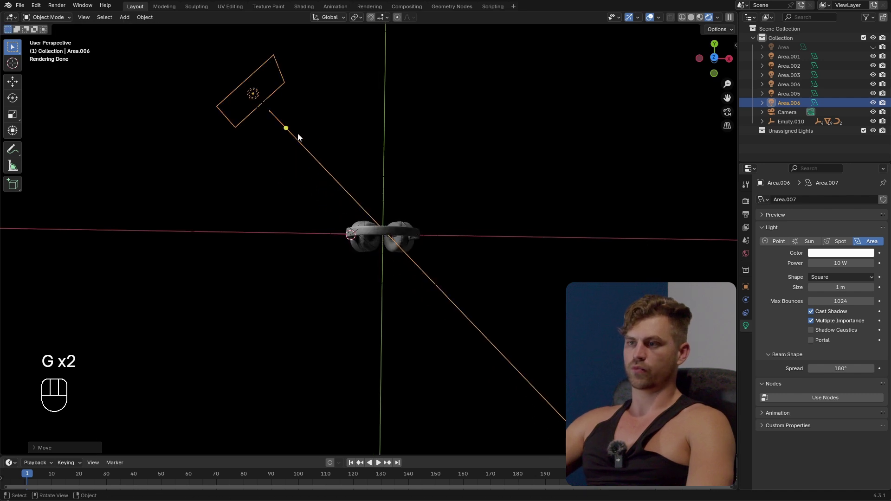
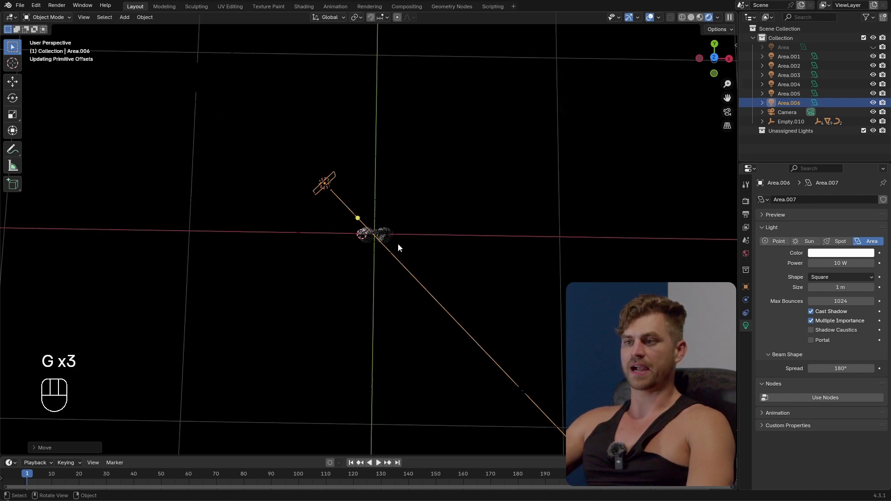
middle_click(443, 261)
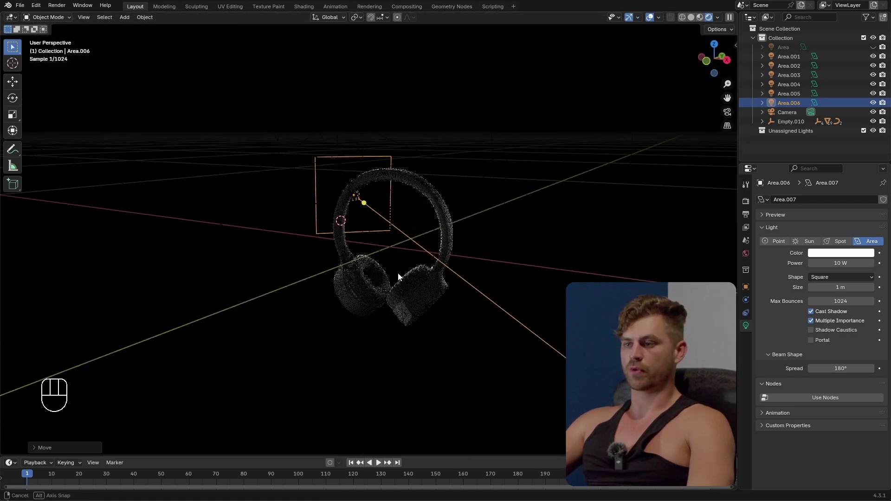
key("KP_0")
left_click(429, 168)
- Push the camera along its viewing axis and re-aim it, brightening the headband highlight
key("g")
key("z")
key("z")
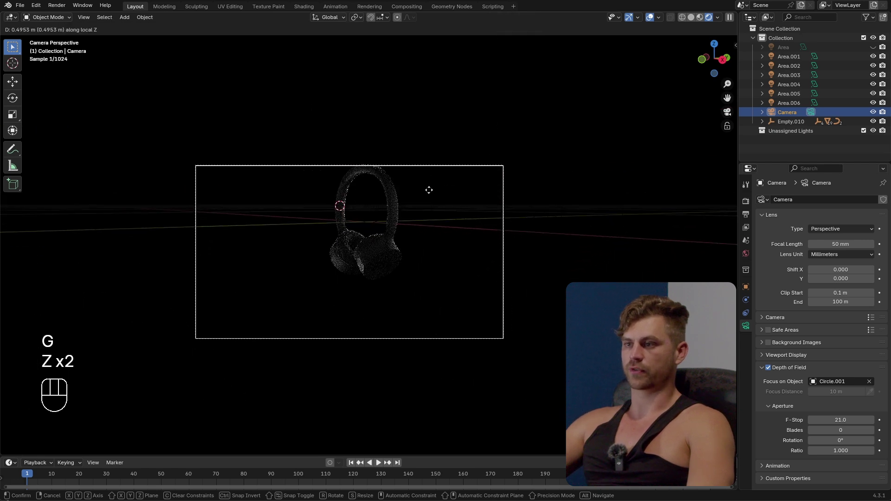
left_click_drag(433, 191, 434, 219)
middle_click(434, 218)
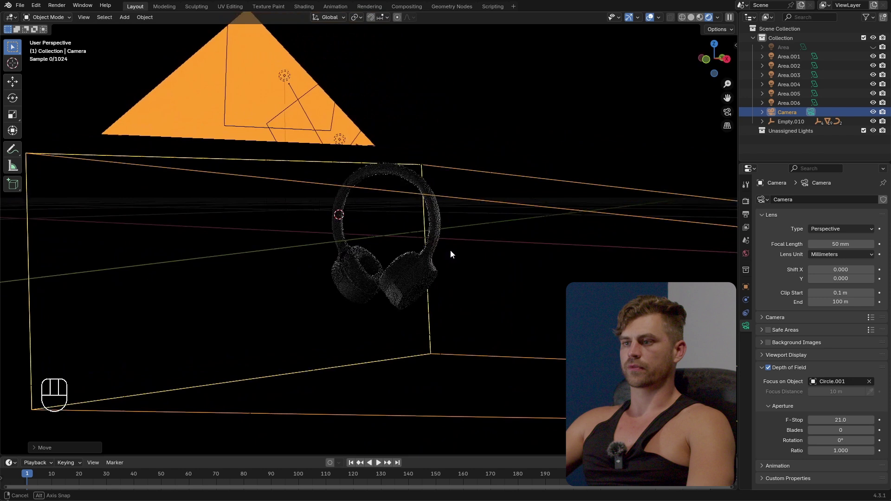
middle_click(445, 258)
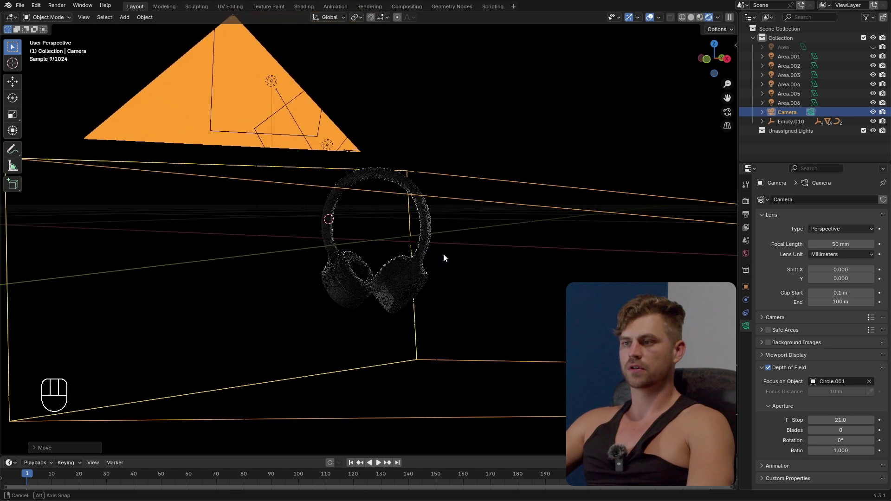
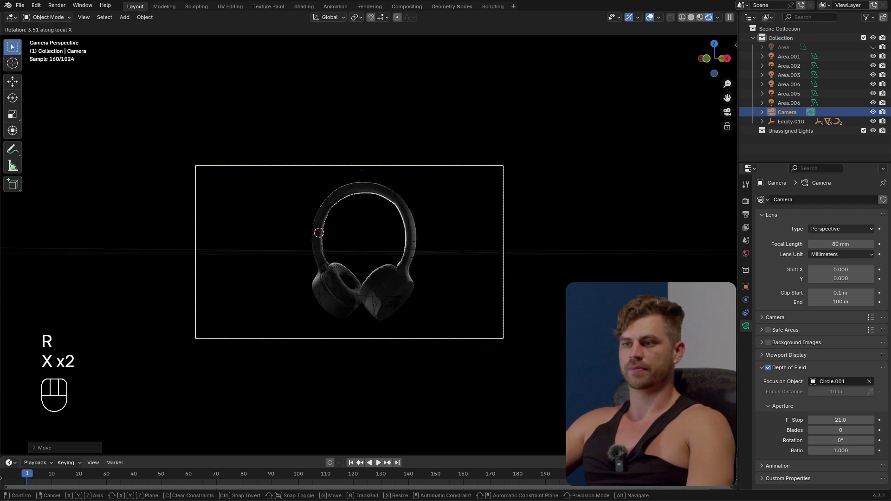
key("a")
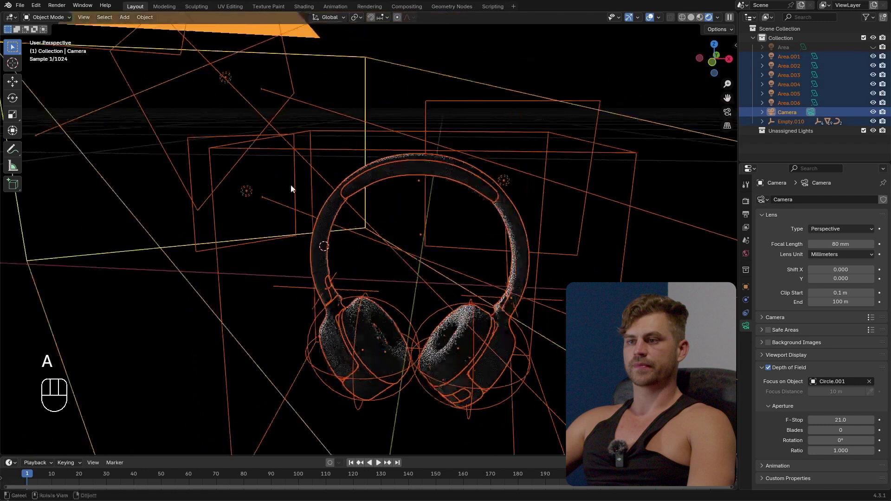
key("KP_0")
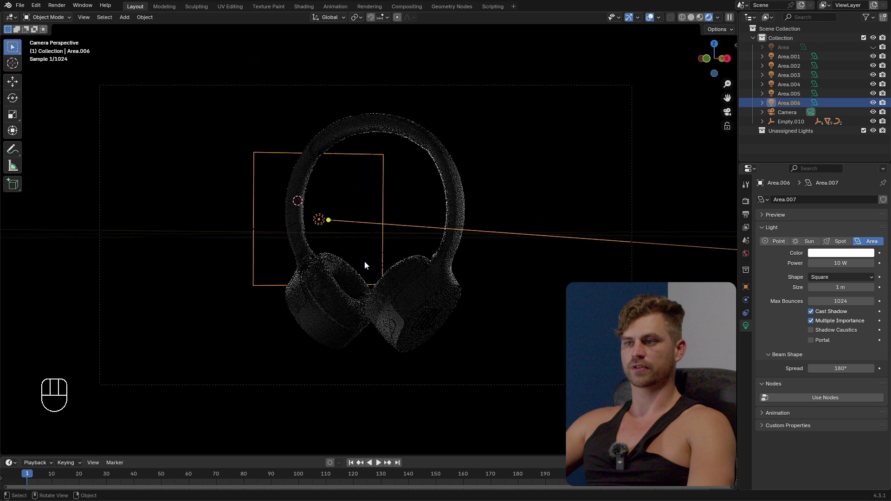
- Leave camera view and rotate the top light Area.006 about Z, orbiting to face it
key("KP_0")
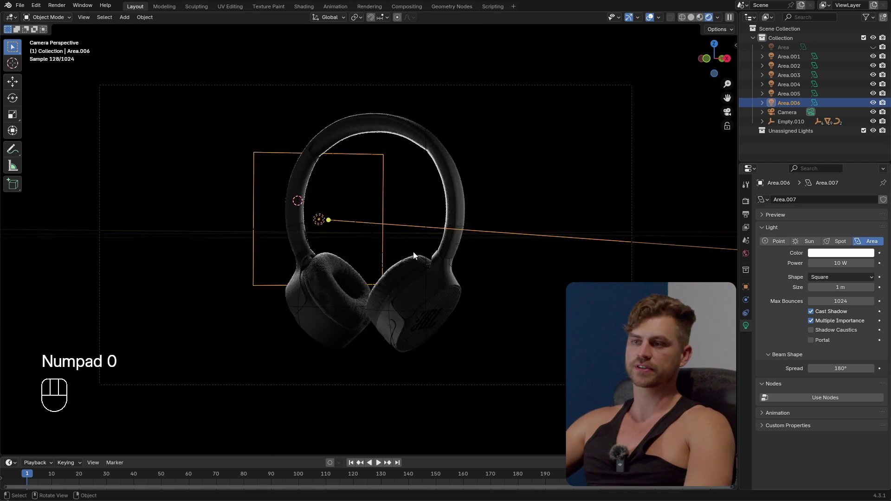
key("r")
key("z")
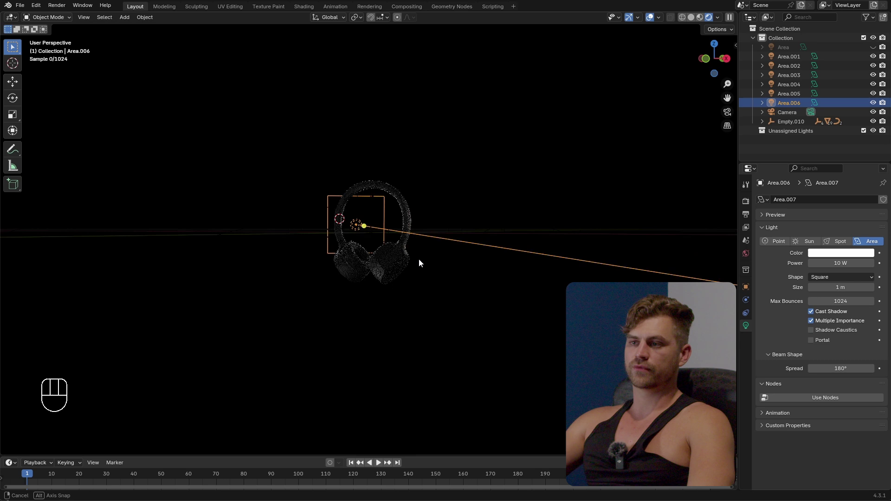
middle_click(389, 253)
middle_click(388, 276)
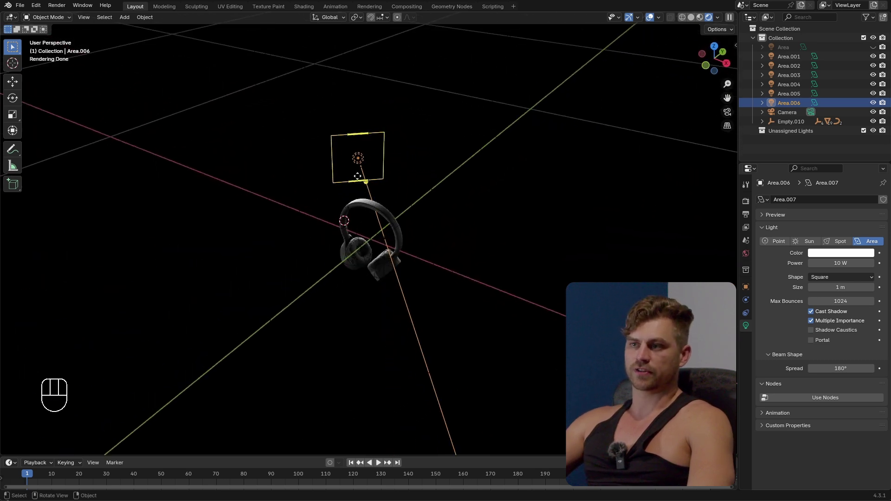
- Duplicate it as Area.007, move the copy above-left of the headphones and enlarge it
key("shift+d")
key("r")
key("z")
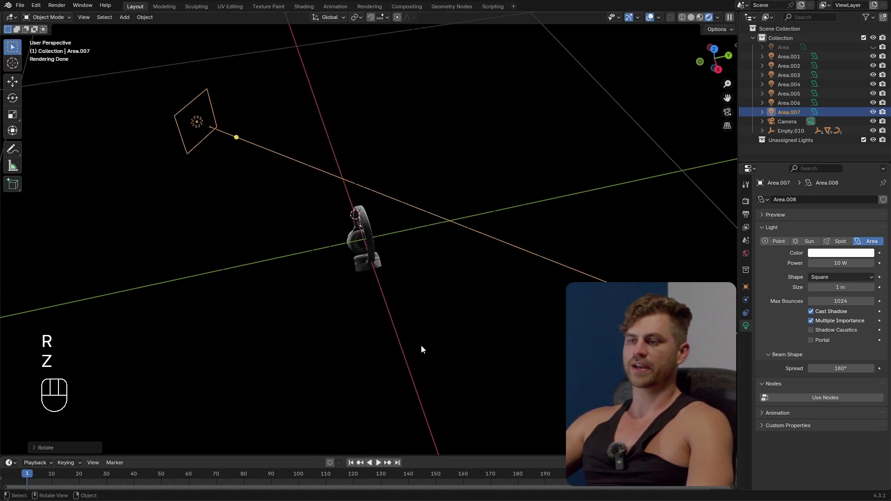
key("g")
key("s")
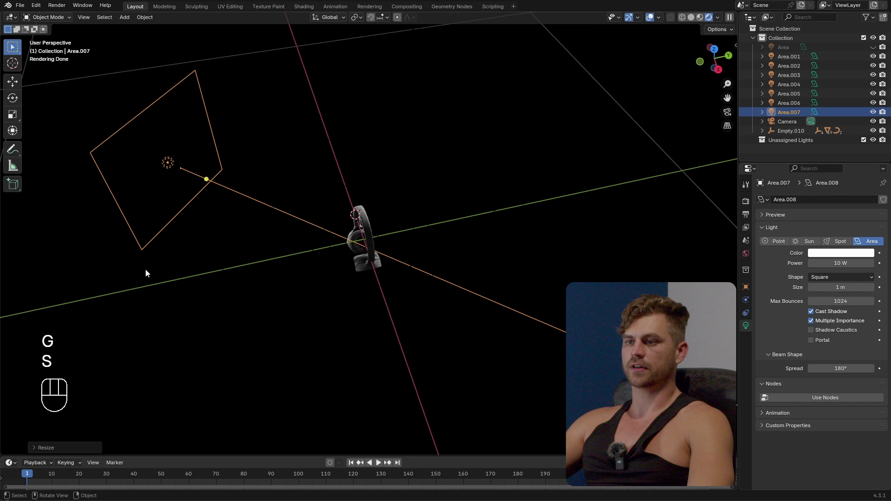
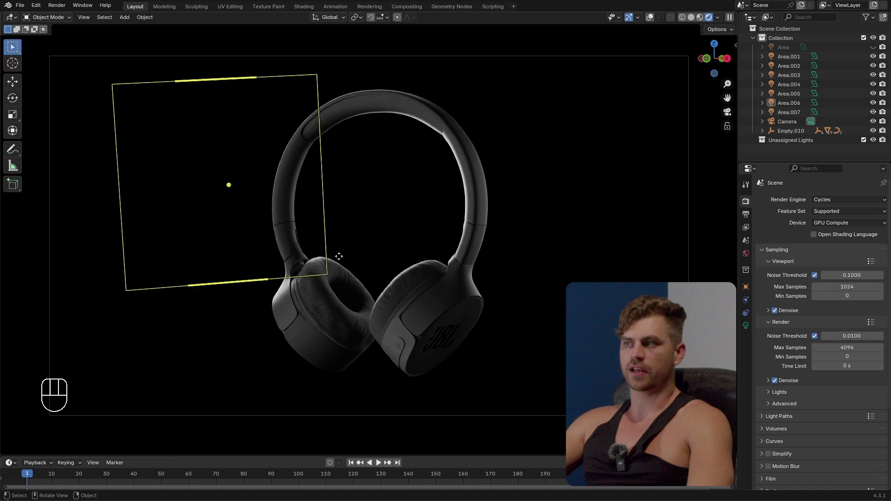
- Toggle Area.006 and Area.007 to compare, leaving Area.007 at 630 mW with 47.2° spread
left_click(877, 104)
left_click(876, 104)
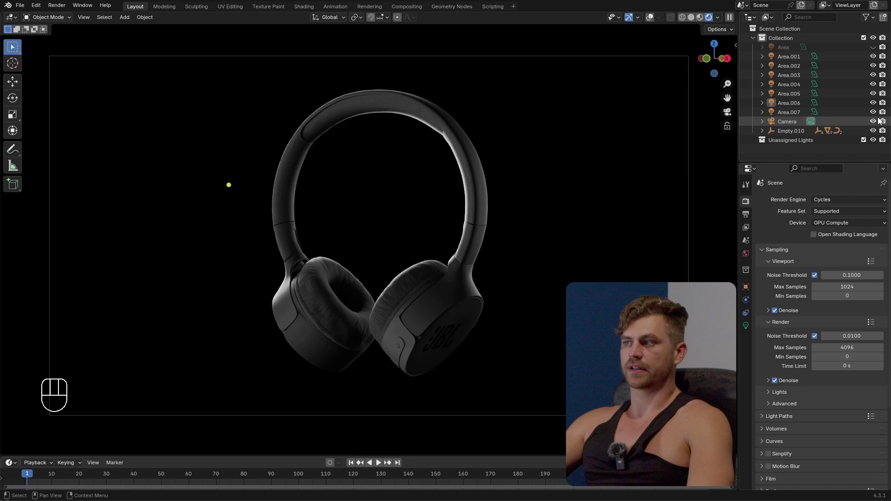
left_click(879, 114)
left_click(879, 114)
left_click(876, 107)
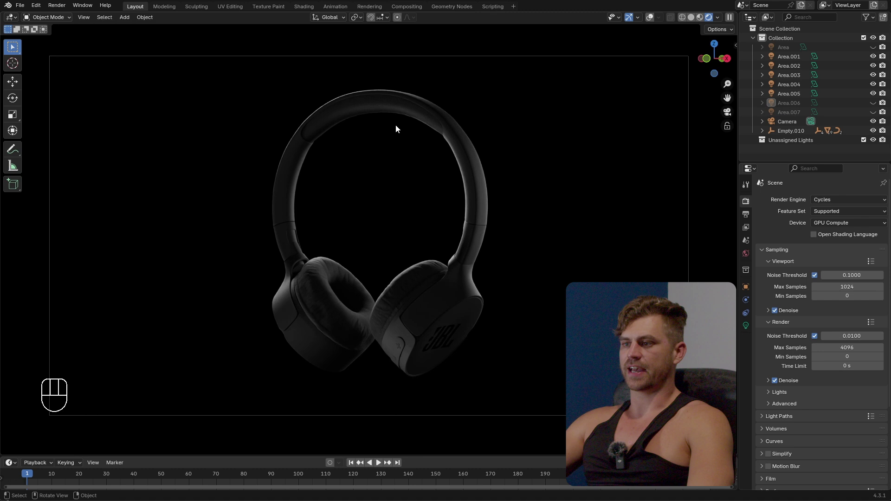
left_click(871, 106)
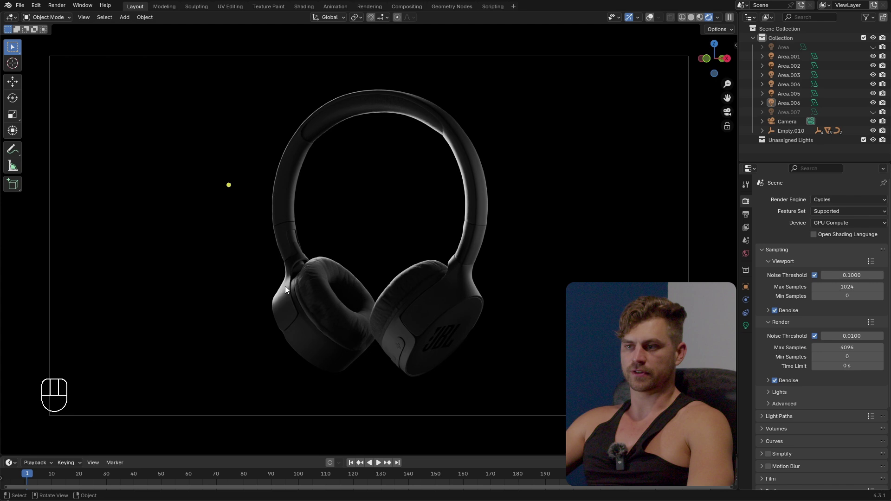
left_click(877, 112)
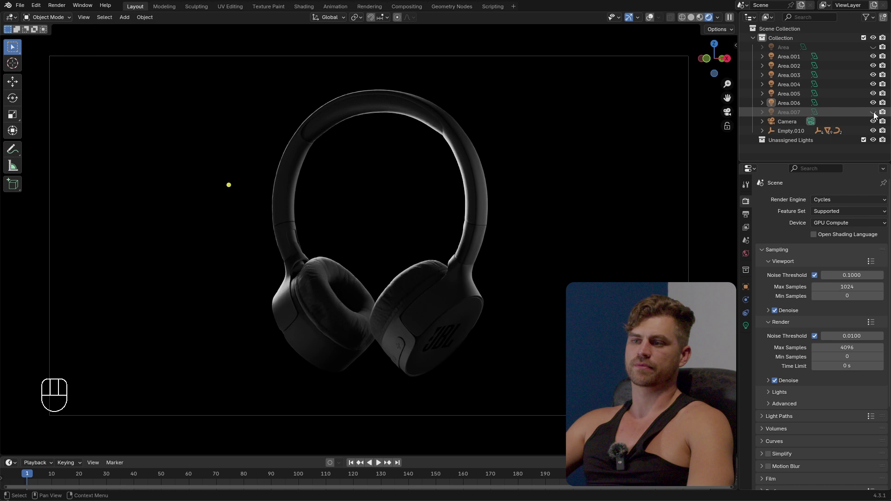
left_click(877, 113)
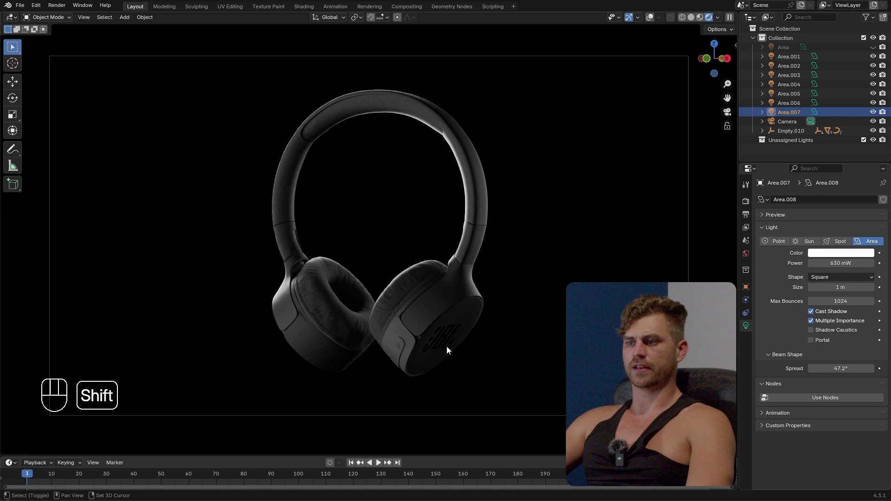
- Duplicate the dimmed light as Area.008 at 1.25 W and zoom on the JBL earcup
right_click(450, 339)
key("shift+a")
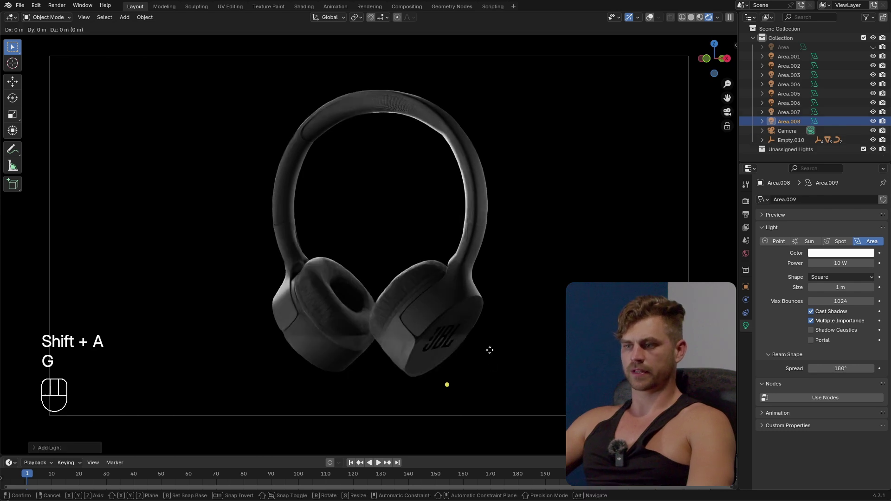
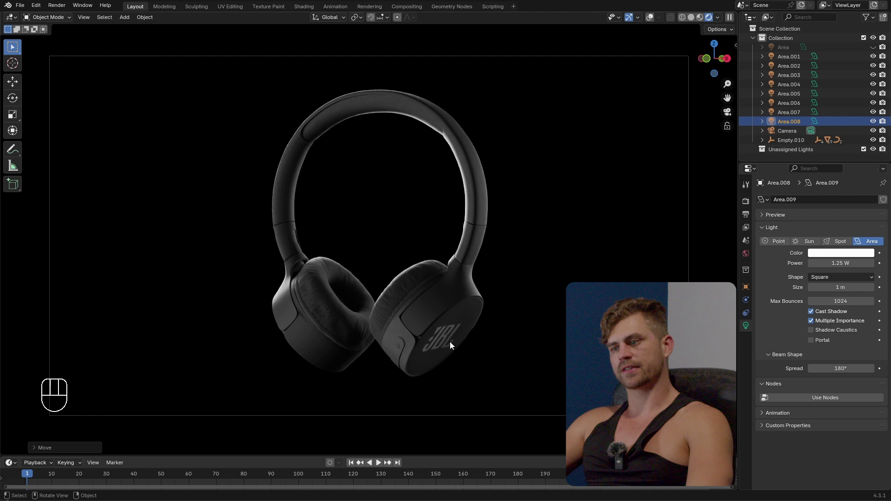
left_click_drag(467, 359, 462, 347)
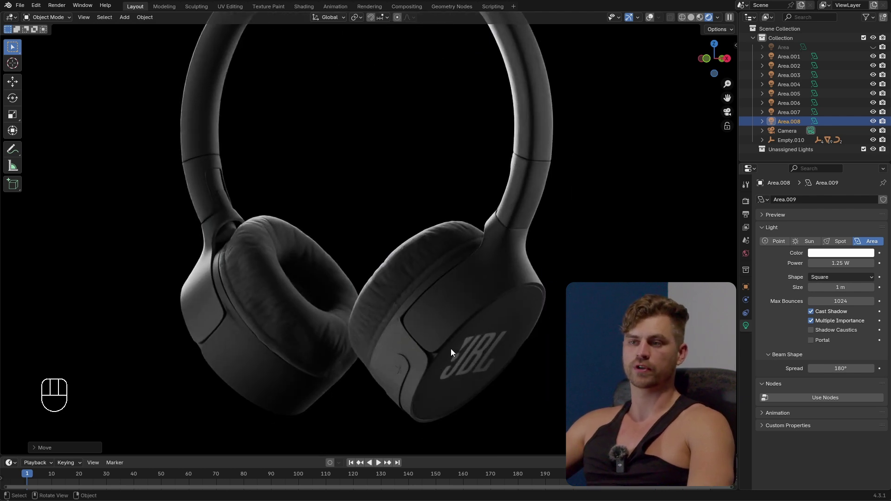
- Slide the new light along Y to graze the right earcup's rim, then reframe the headphone
key("g")
key("x")
key("g")
key("y")
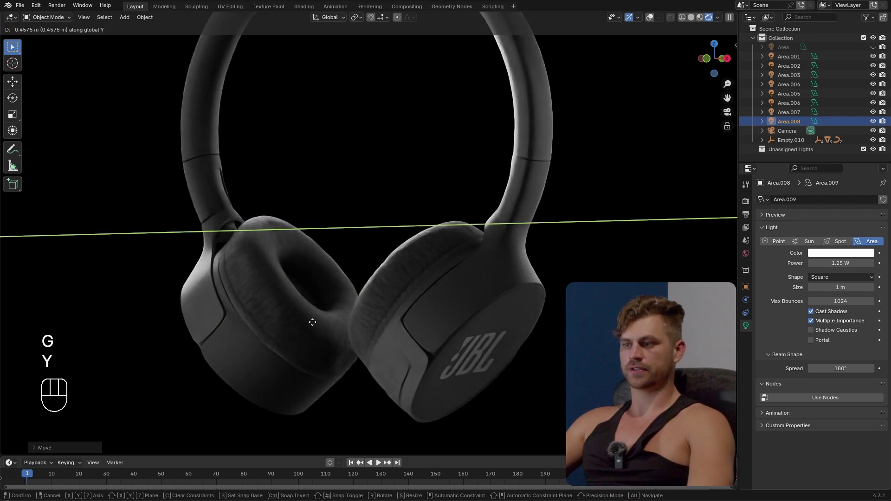
right_click(316, 326)
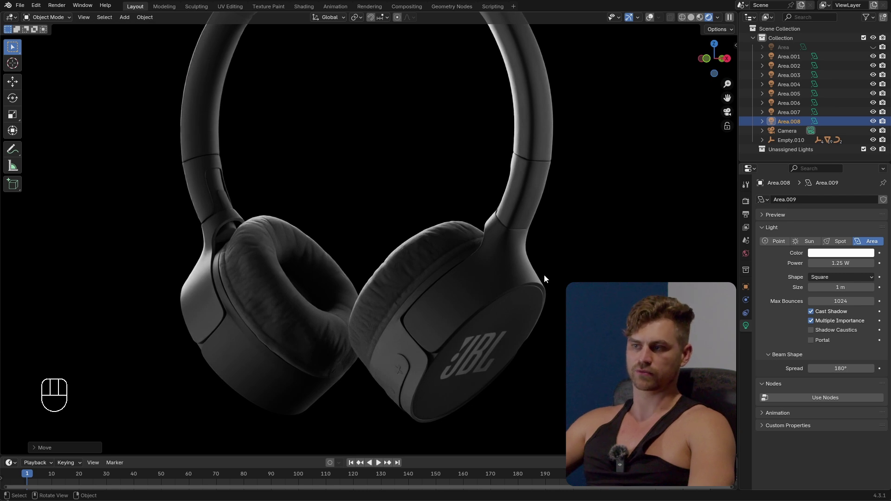
middle_click(475, 277)
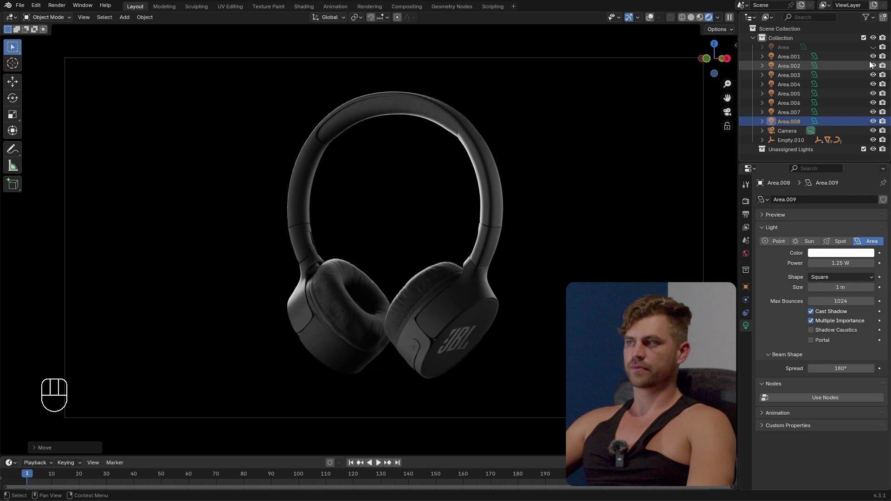
- Switch off most area lights at once, then restore Area.002 through Area.005 one by one
left_click_drag(877, 125, 883, 103)
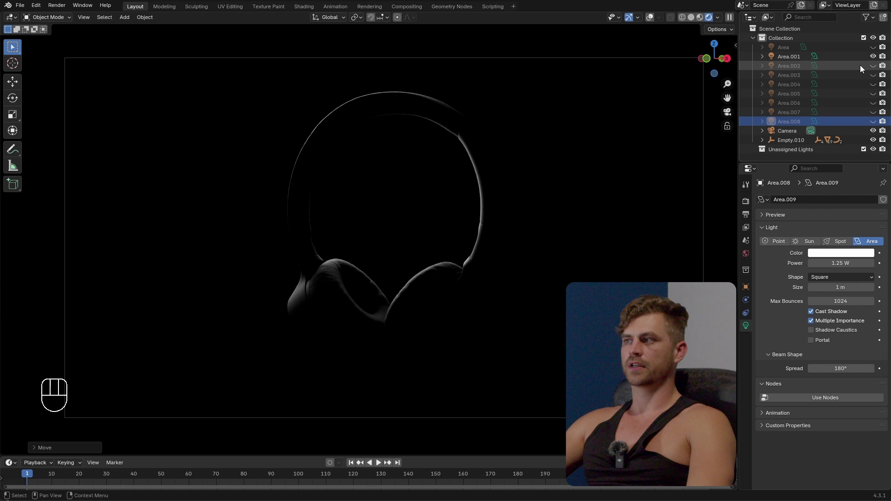
left_click(877, 69)
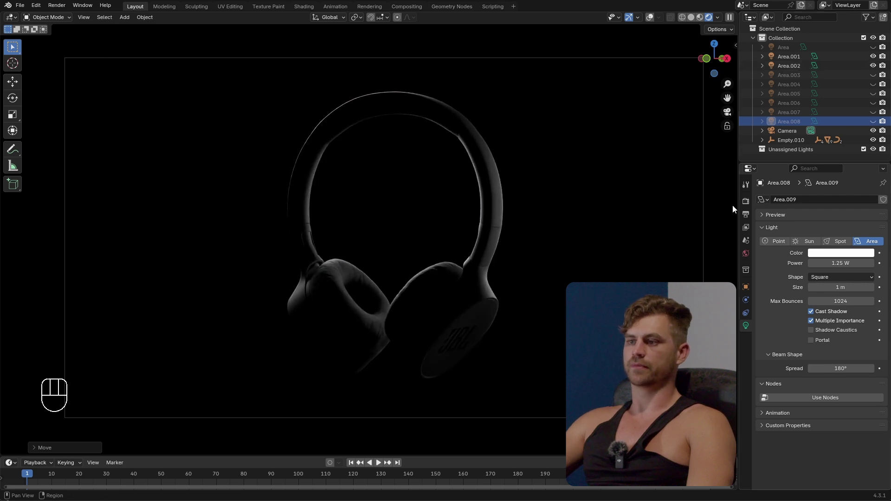
left_click(877, 78)
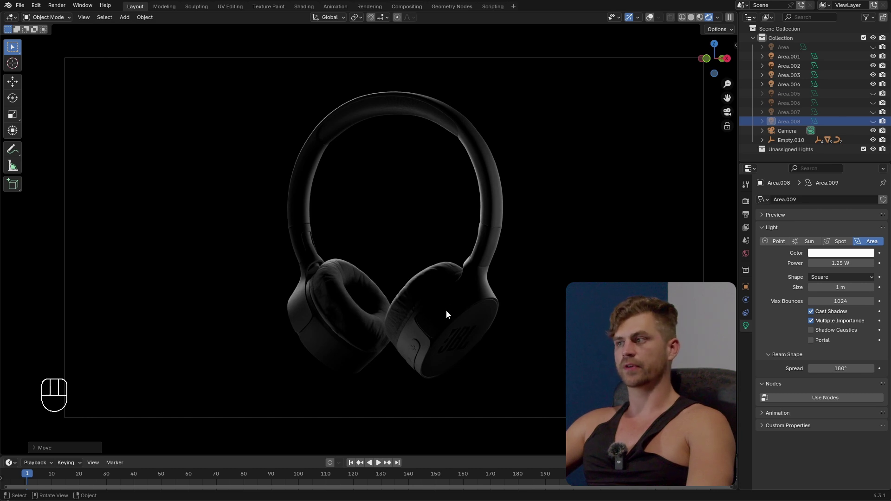
left_click(877, 93)
left_click(877, 93)
left_click(877, 93)
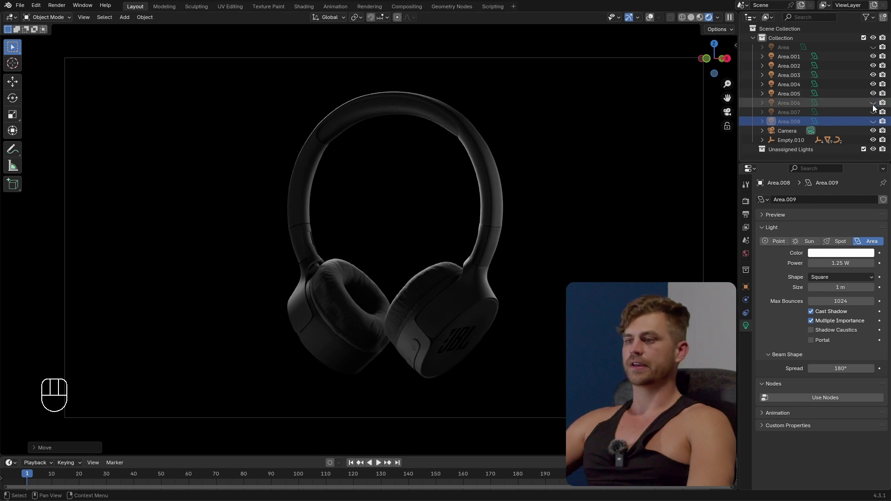
- Toggle Area.006 and Area.007 back on, checking each one's contribution
left_click(877, 107)
left_click(876, 106)
left_click(877, 107)
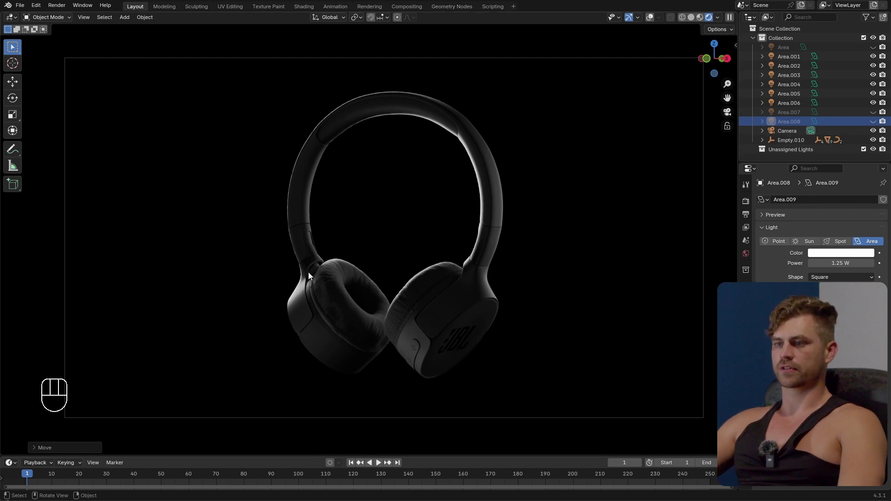
double_click(878, 114)
left_click(878, 114)
double_click(877, 114)
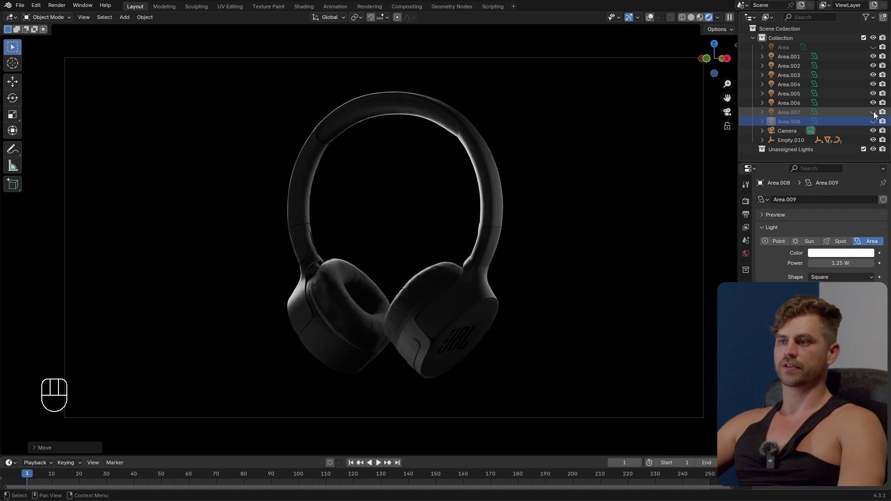
left_click(877, 114)
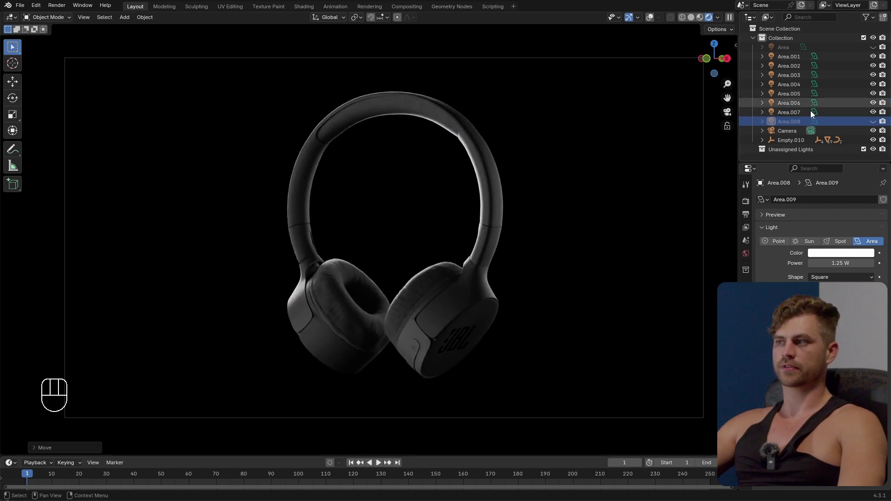
- Zoom in on the headphones and flick Area.008 off and on so every light contributes
left_click_drag(802, 117, 877, 114)
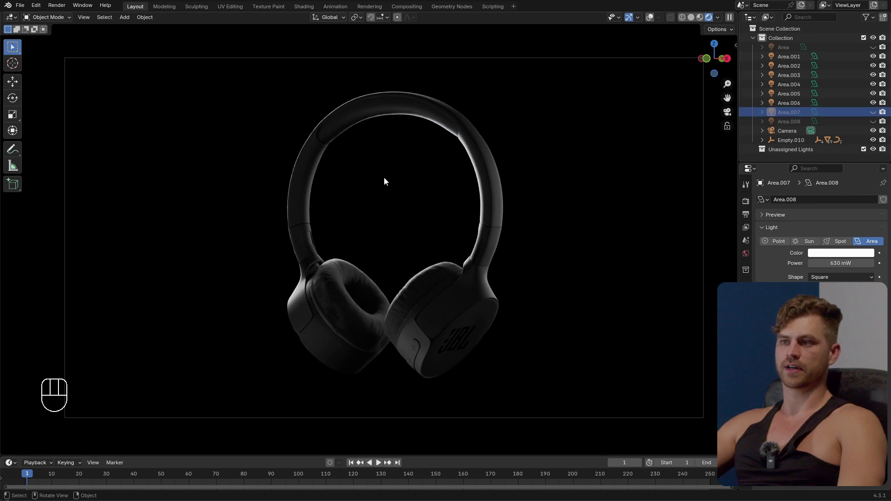
left_click_drag(877, 113, 262, 280)
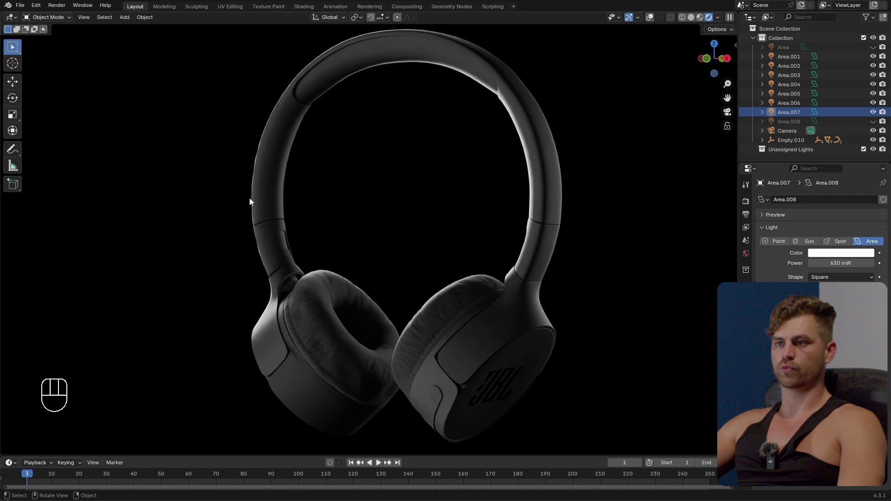
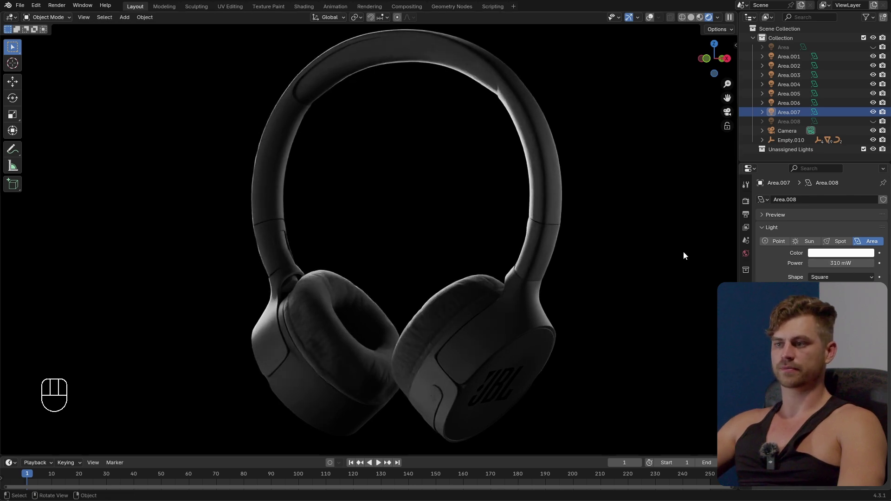
left_click(876, 124)
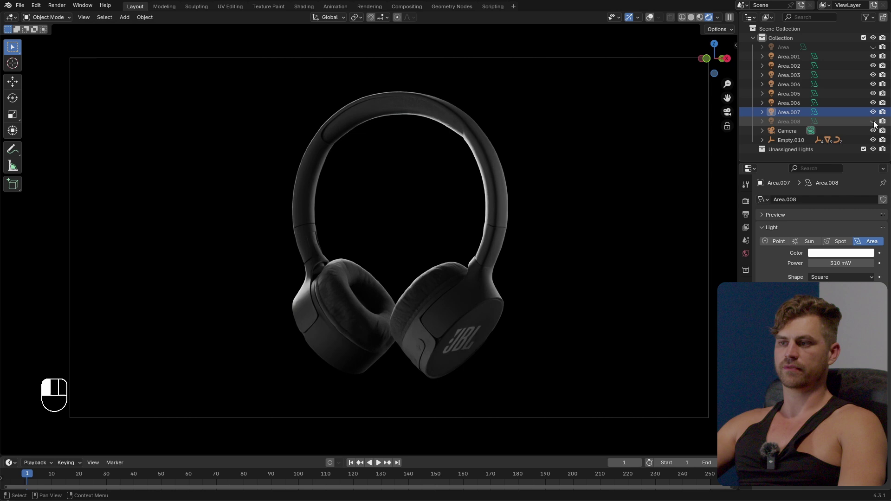
left_click(877, 124)
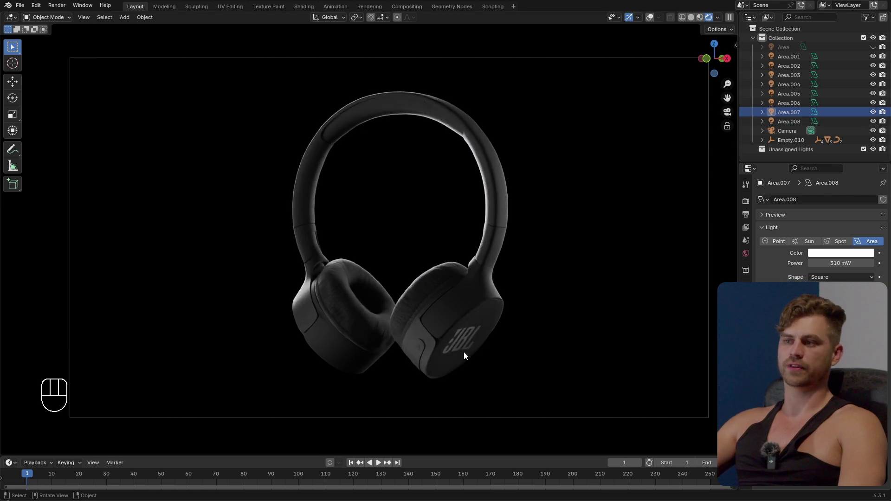
- Save the scene file and solo the selected area light with Lumio
key("ctrl+s")
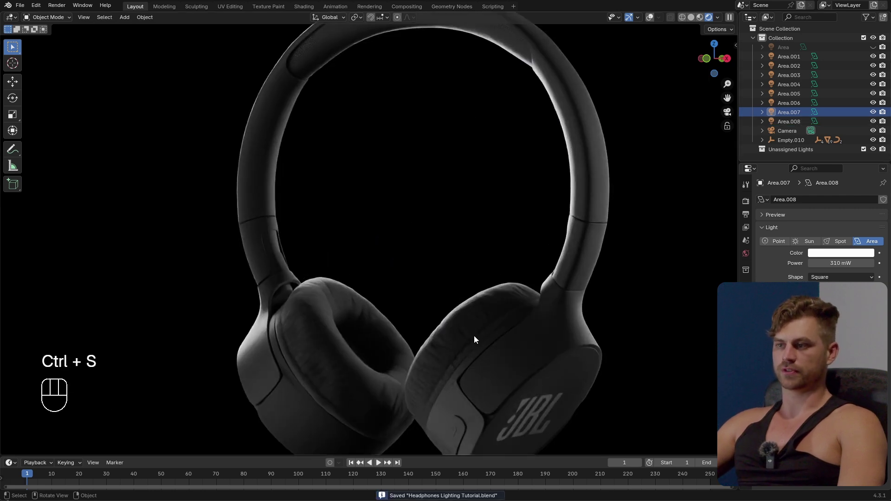
key("ctrl+s")
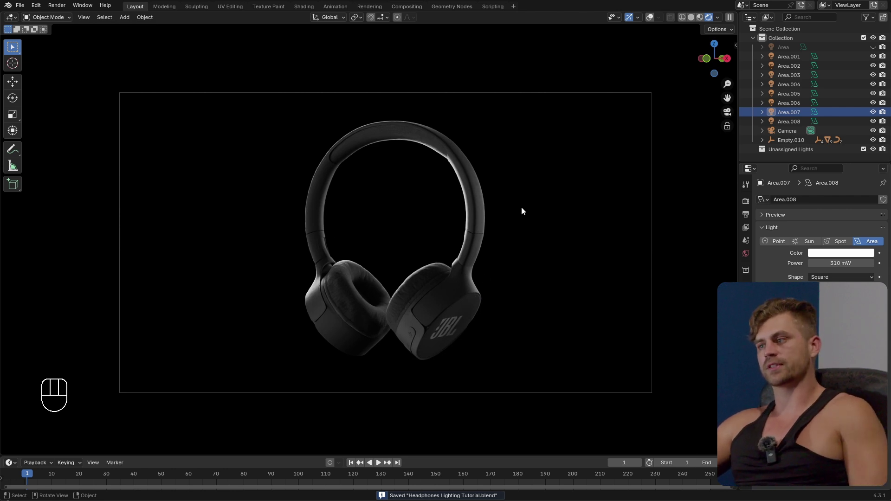
key("shift+Tab")
key("q")
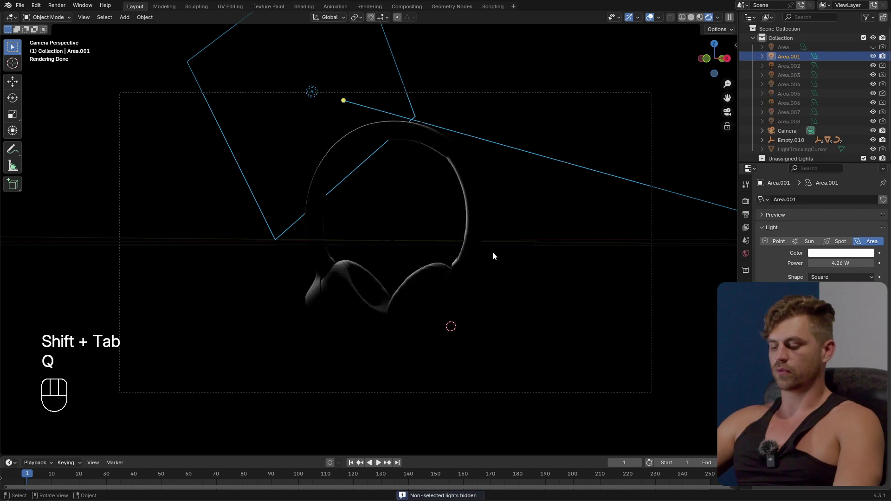
key("q")
- Cycle through the next area lights solo, nudging each one's colour temperature
key("Right")
key("q")
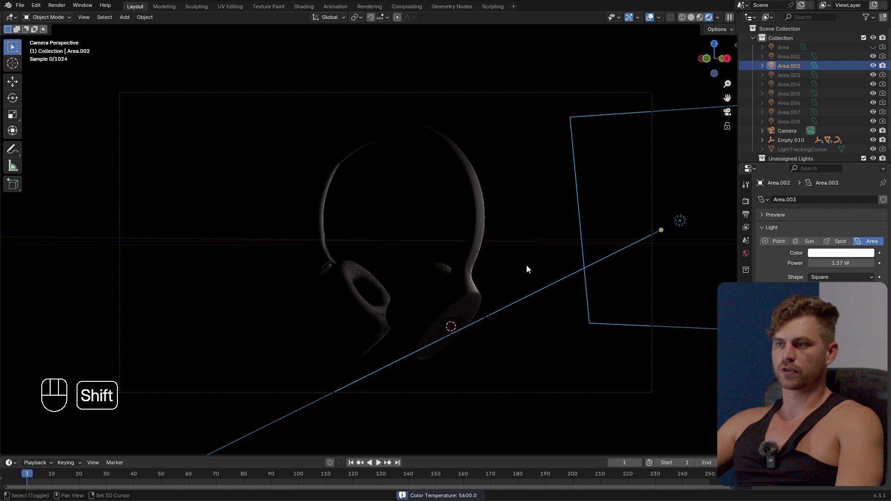
key("q")
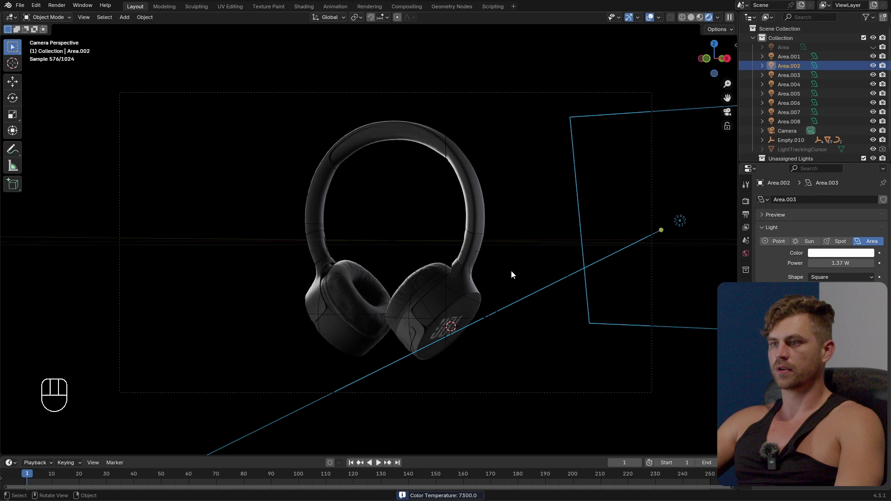
key("Right")
key("Down")
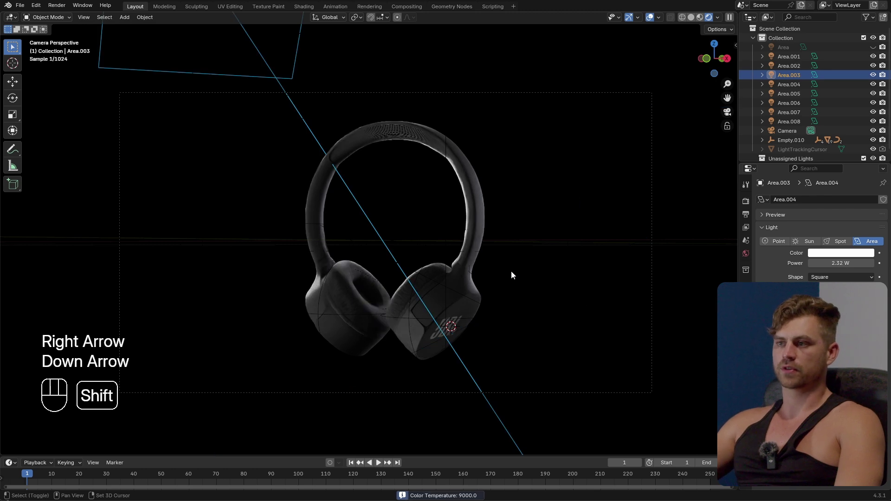
key("q")
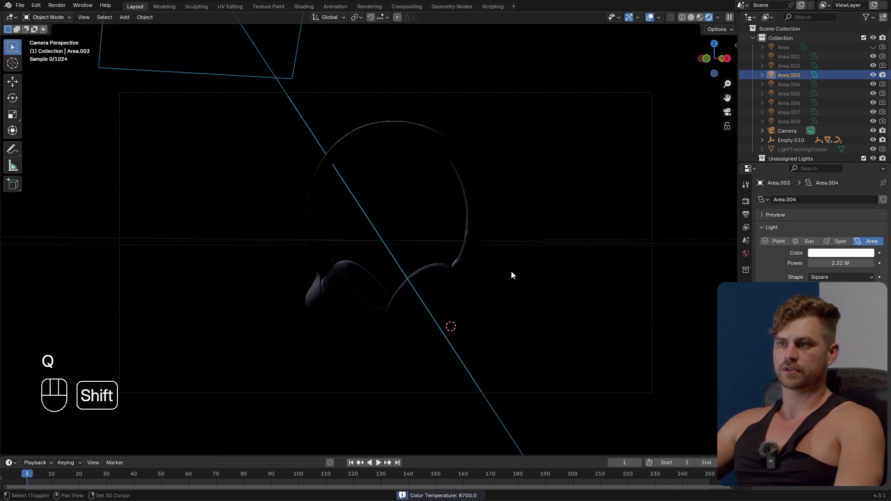
key("q")
key("q")
key("q")
- Adjust the last light's colour temperature, then show the full rig again in camera view
key("Right")
key("q")
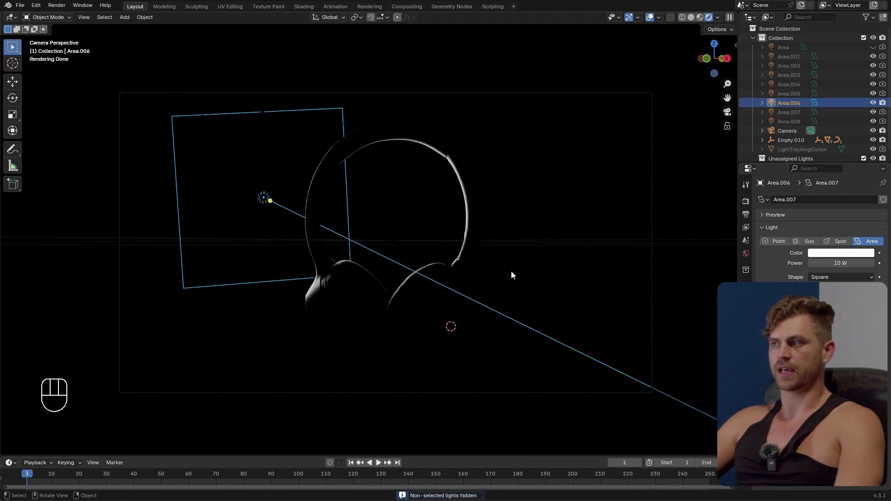
key("shift+q")
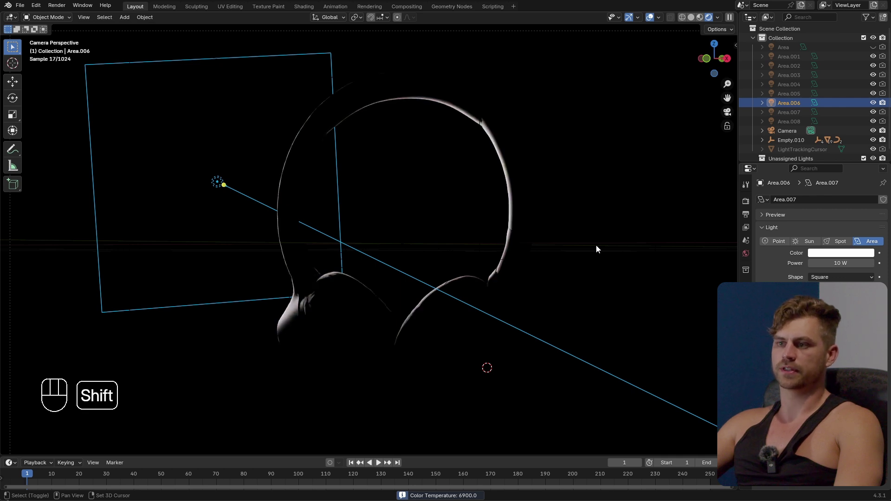
key("q")
key("ctrl+s")
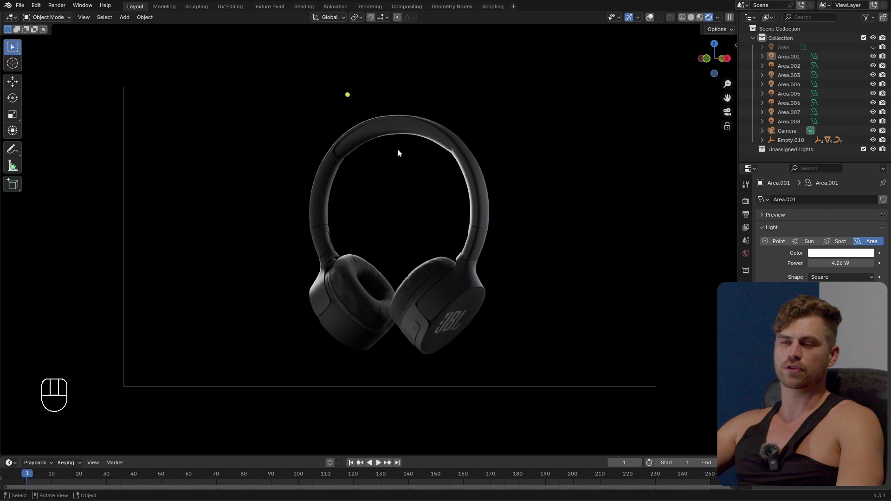
- Move Area.001–Area.008 into a new collection named Headphone Lights
middle_click(465, 218)
middle_click(433, 242)
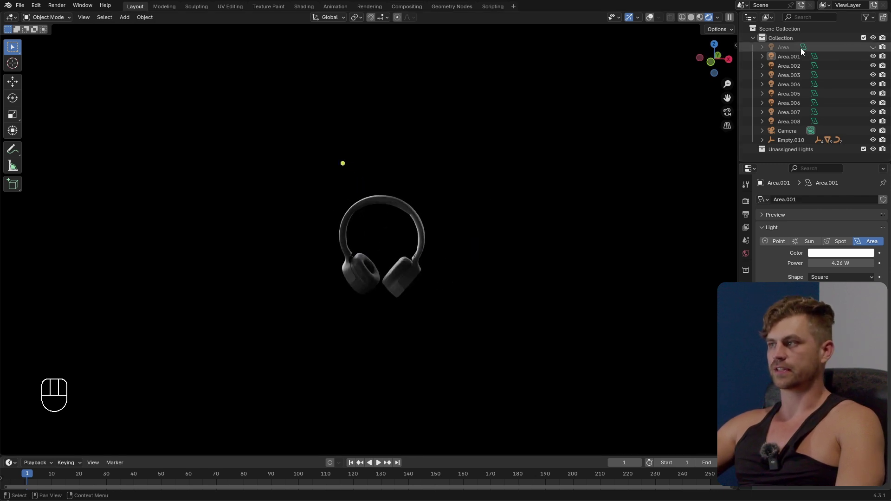
left_click(878, 49)
key("m")
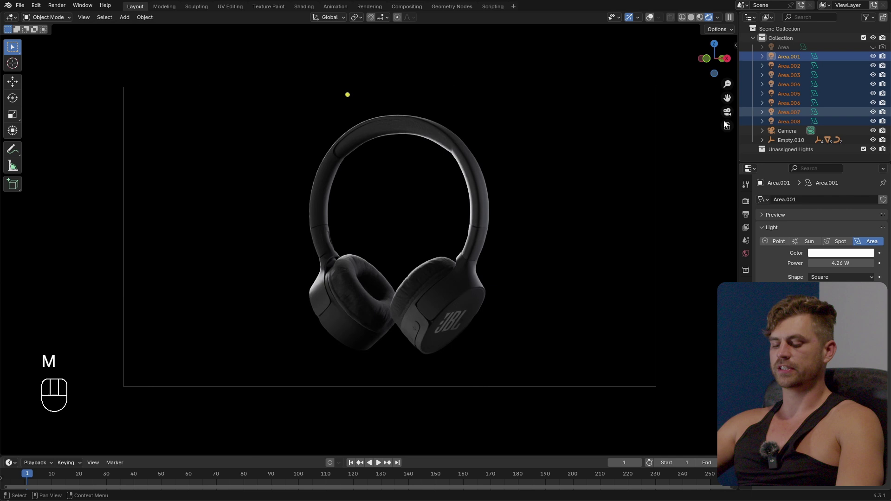
key("m")
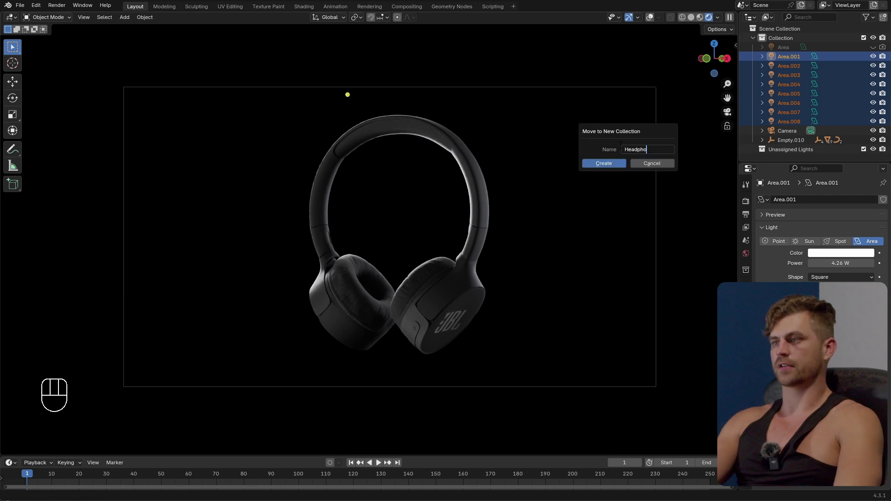
key("Return")
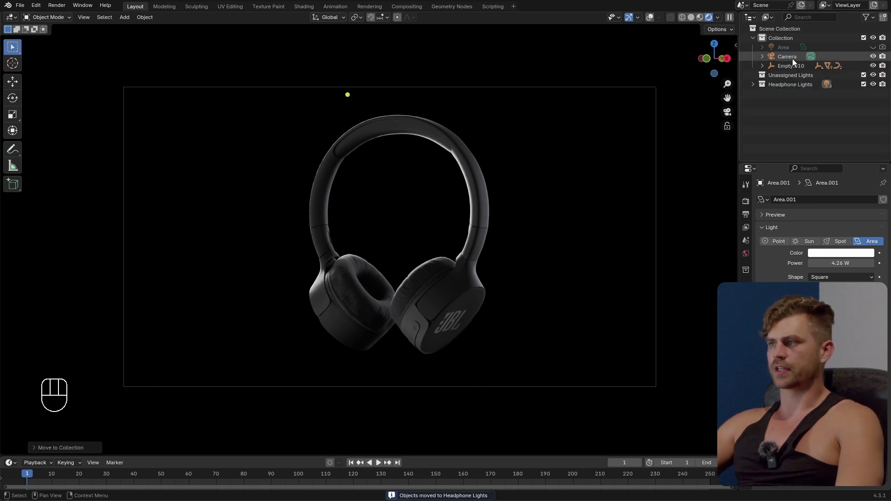
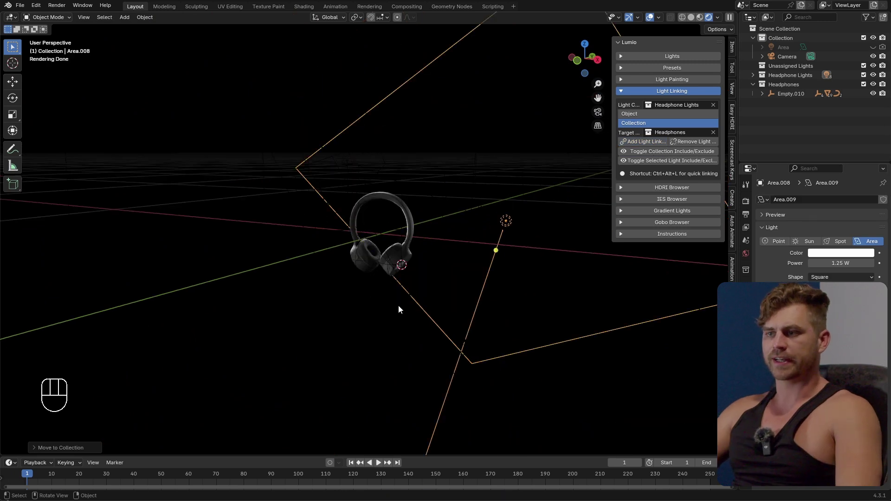
- Light-link Headphone Lights to the Headphones collection and start adding a new object
key("shift+a")
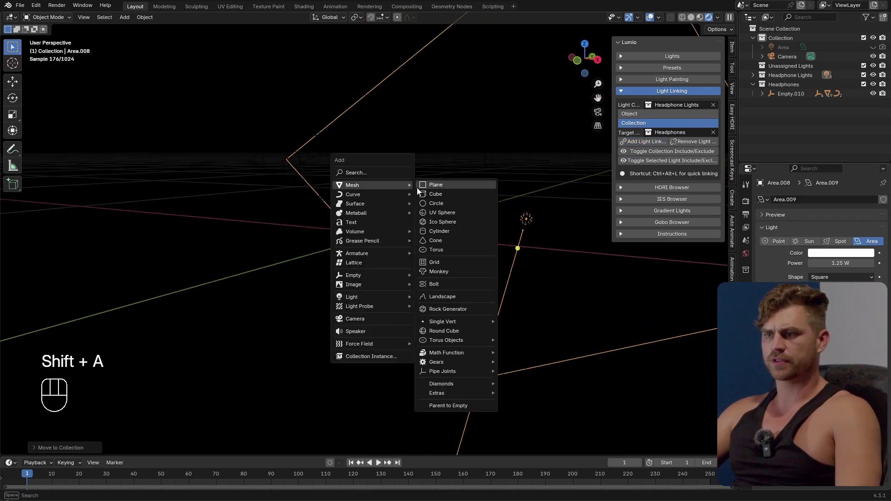
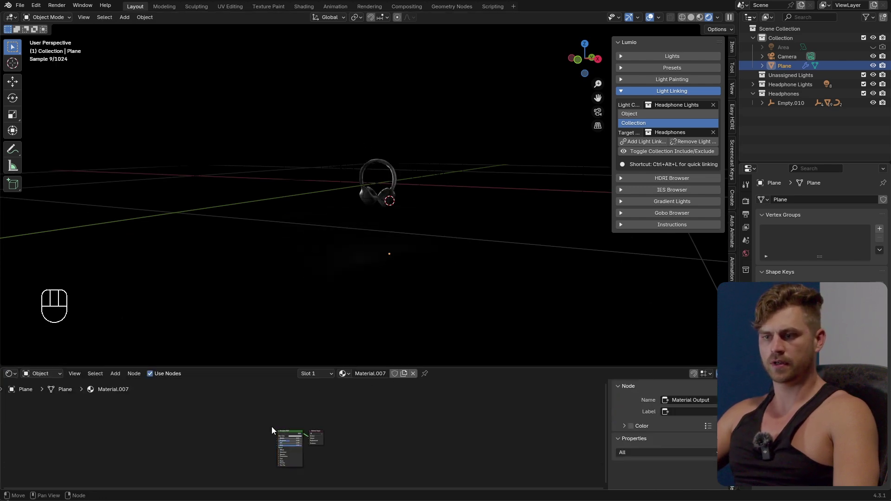
- Give the new backdrop plane its own material in the Shader Editor
left_click(277, 441)
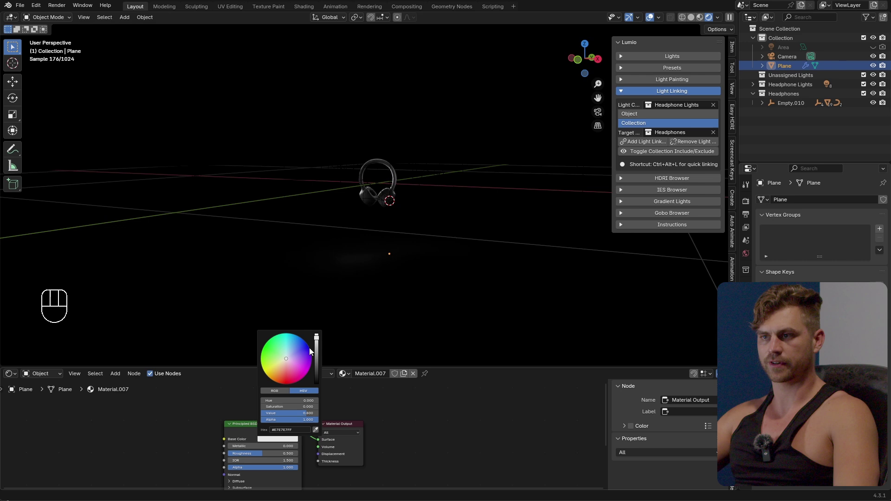
key("shift+a")
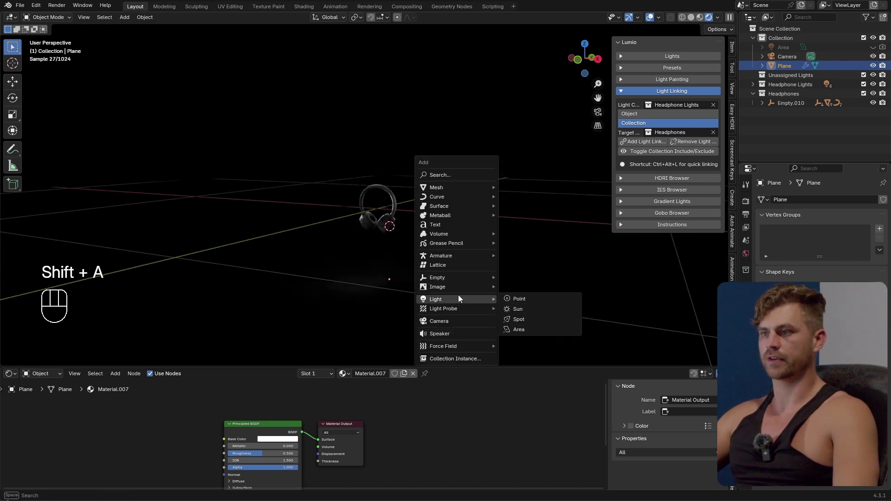
- Position and rotate the new area light behind the headphones to illuminate the backdrop plane
key("g")
left_click_drag(376, 222, 397, 243)
key("r")
key("g")
left_click(445, 215)
key("KP_0")
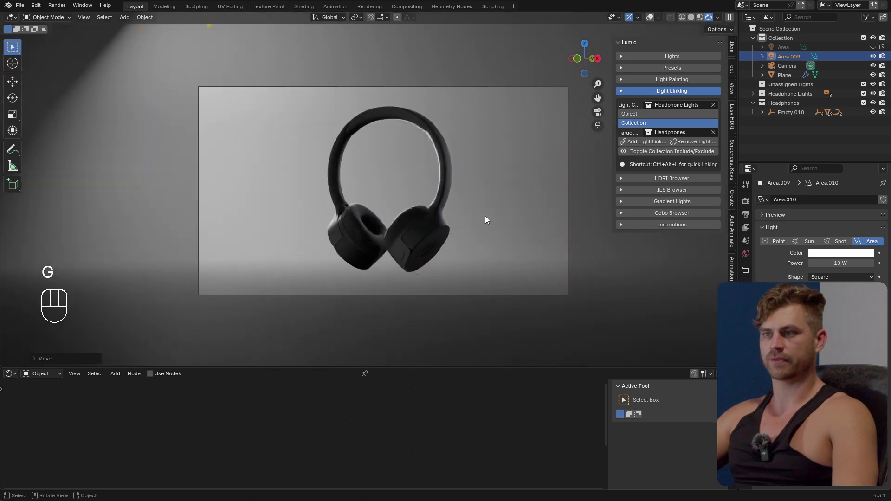
key("g")
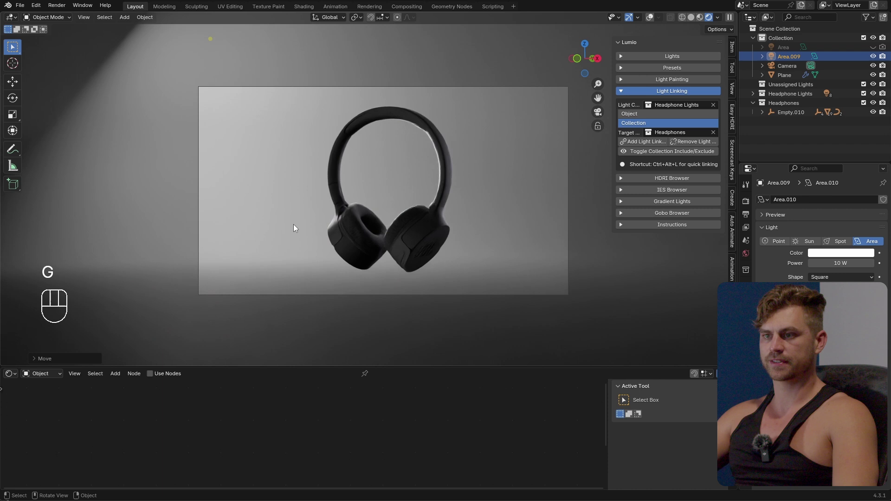
key("g")
key("z")
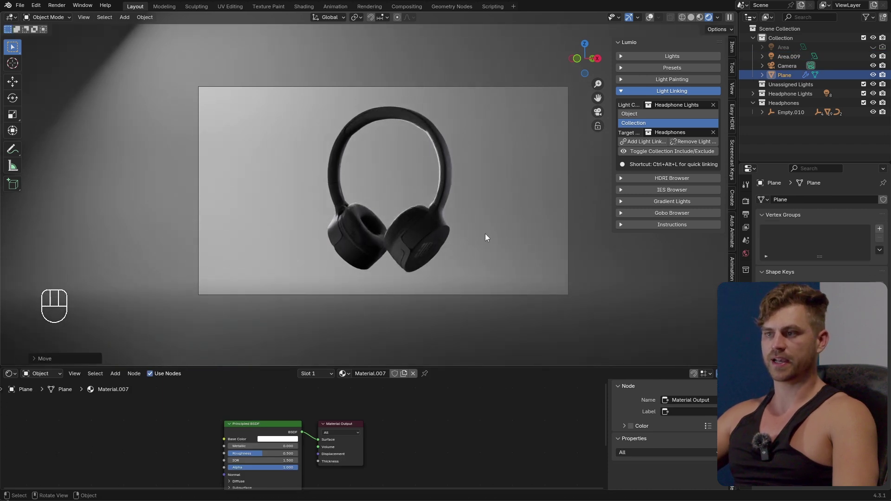
middle_click(305, 428)
- Recolour the backdrop material's Base Color from teal to a warm orange gradient
left_click(338, 414)
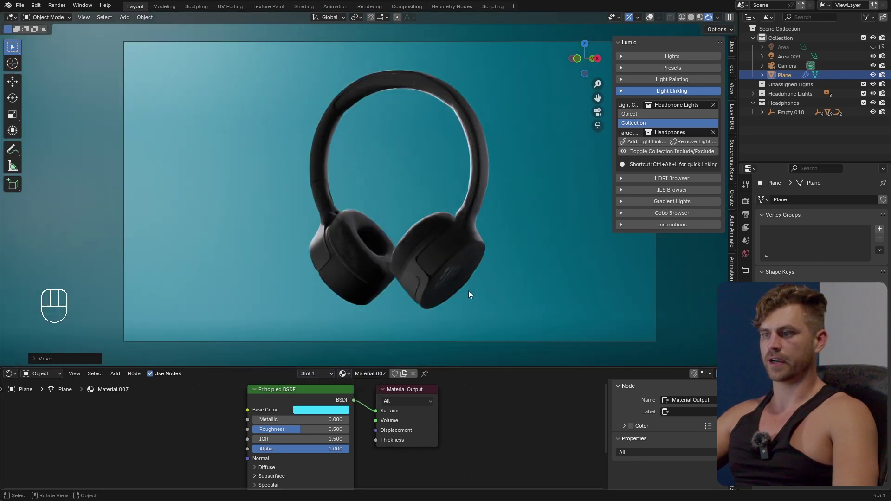
left_click(321, 421)
left_click(327, 412)
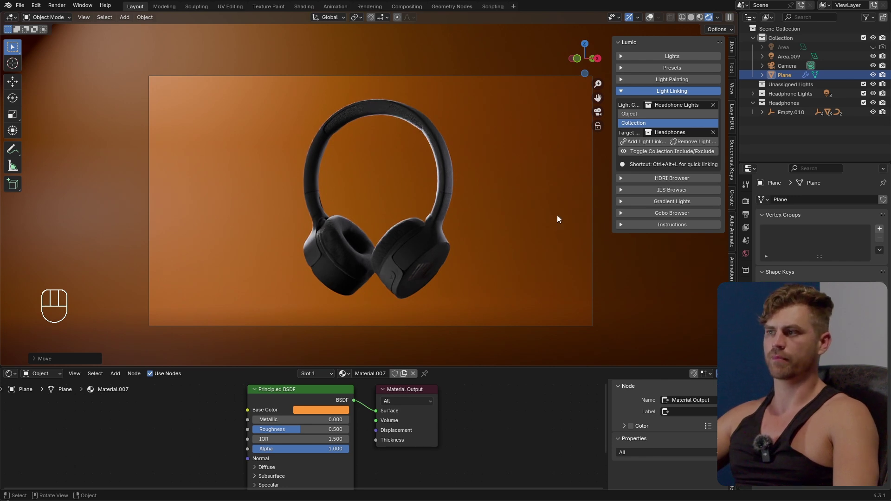
left_click(668, 62)
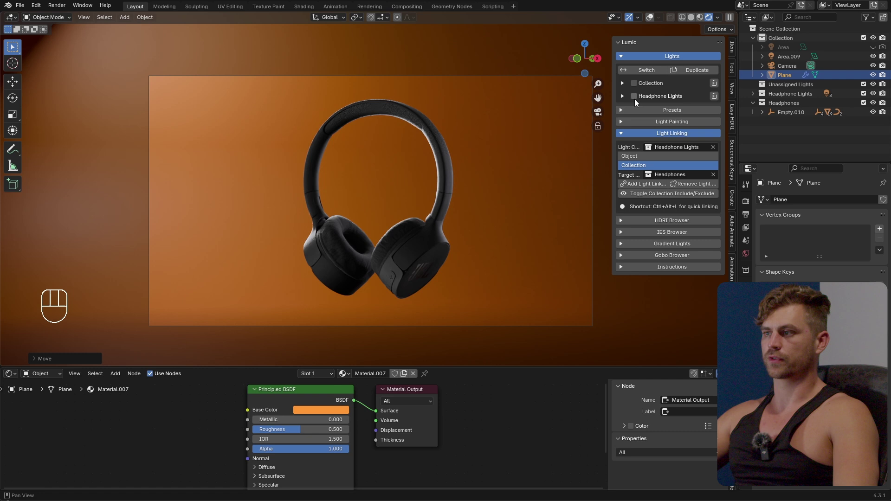
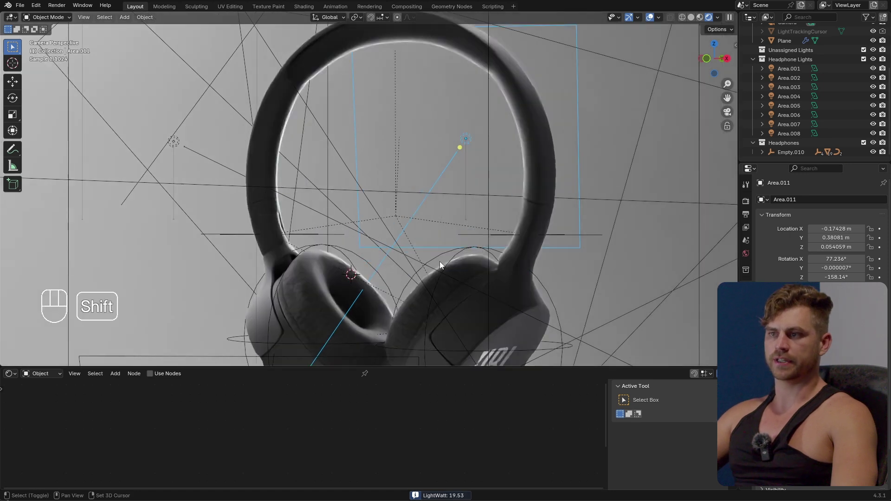
- Return to camera view with the light-grey backdrop and expand the Lumio HDRI Browser section
key("KP_0")
left_click(450, 235)
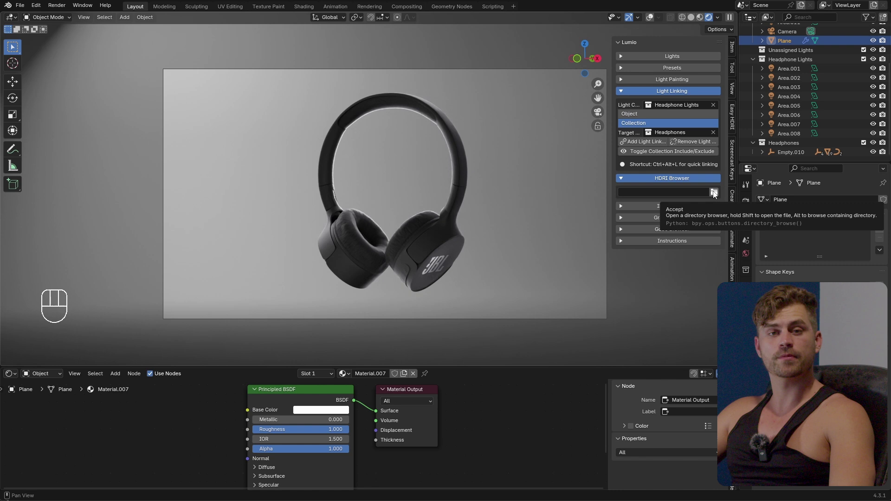